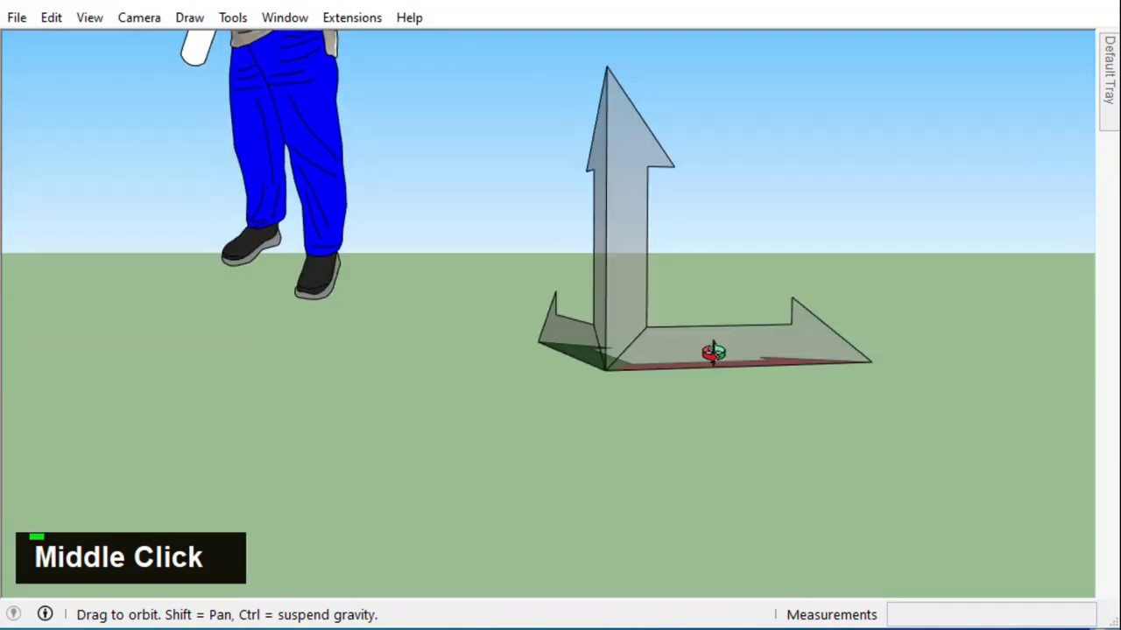
- Draw an upright 10 by 180 cm rectangle for the board with the Rectangle tool
middle_click(448, 58)
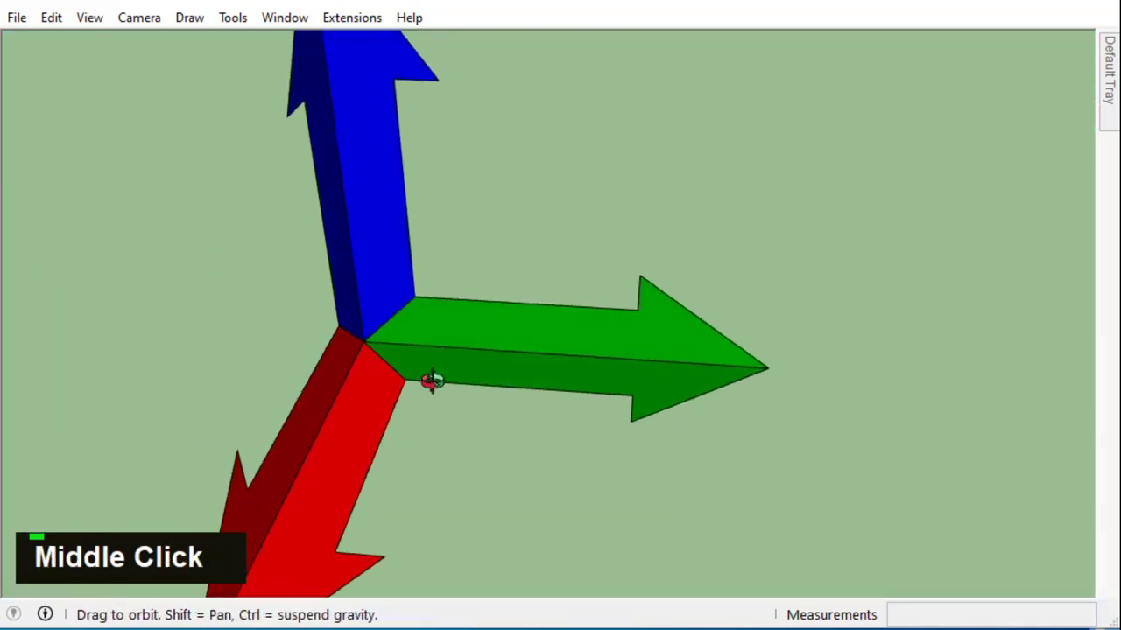
scroll(down, 3)
scroll(up, 3)
middle_click(456, 302)
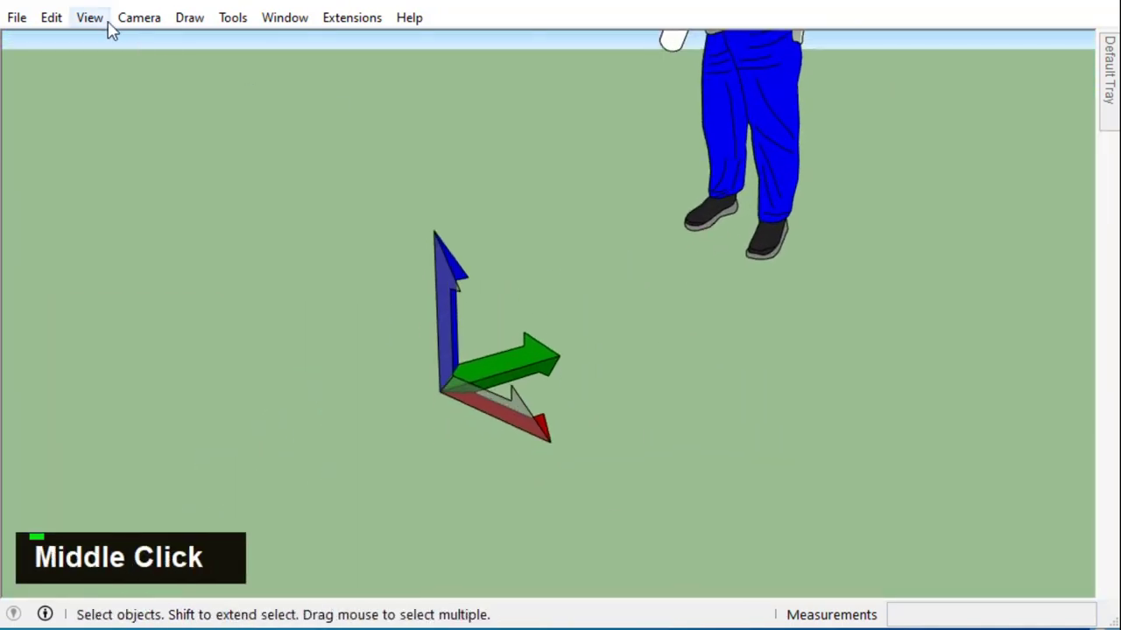
scroll(down, 3)
scroll(up, 3)
scroll(down, 3)
middle_click(477, 353)
scroll(up, 3)
middle_click(393, 250)
scroll(up, 3)
text(r)
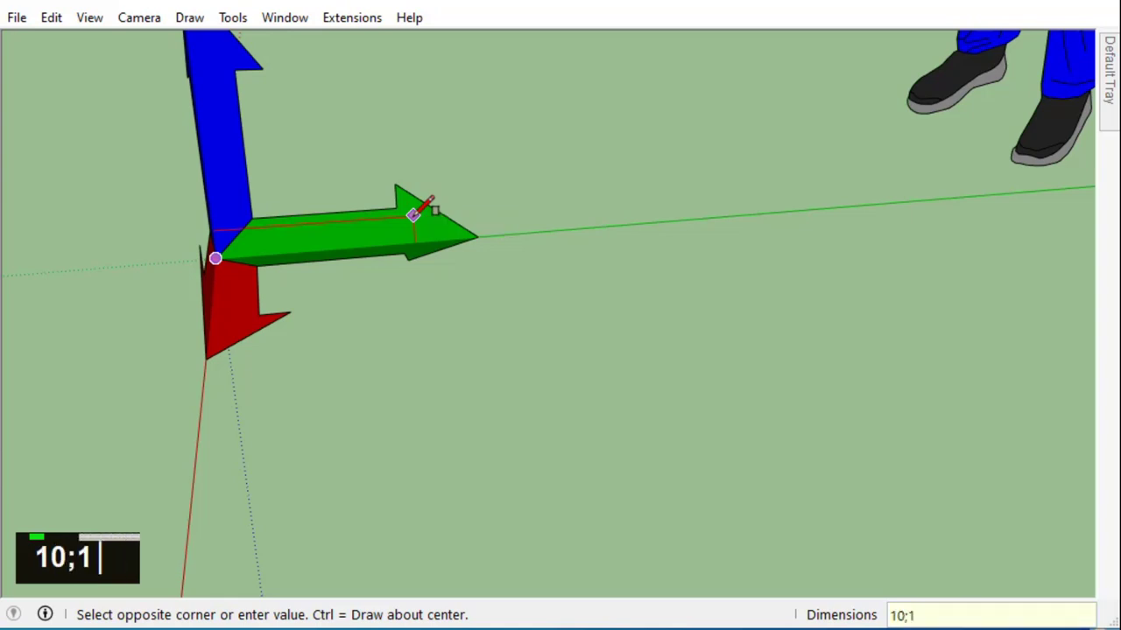
key(Return)
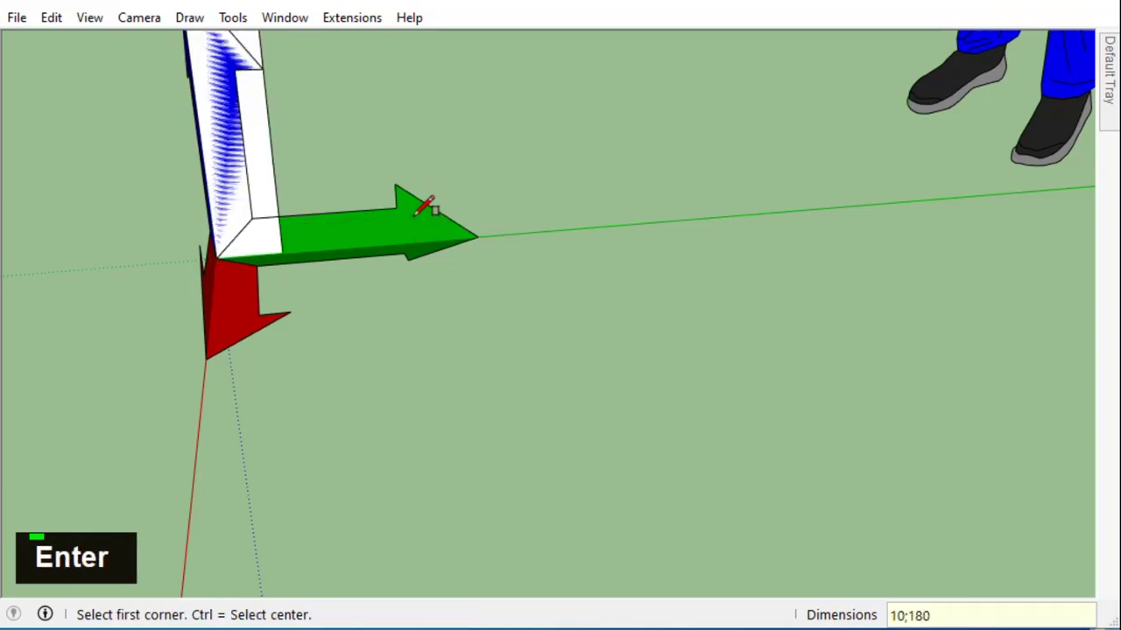
text(1)
key(Return)
- Group the board and move-copy its end edge to divide it into 40, 60 and 80 cm sections
scroll(down, 3)
middle_click(307, 168)
key(space)
double_click(320, 172)
right_click(320, 172)
text(m)
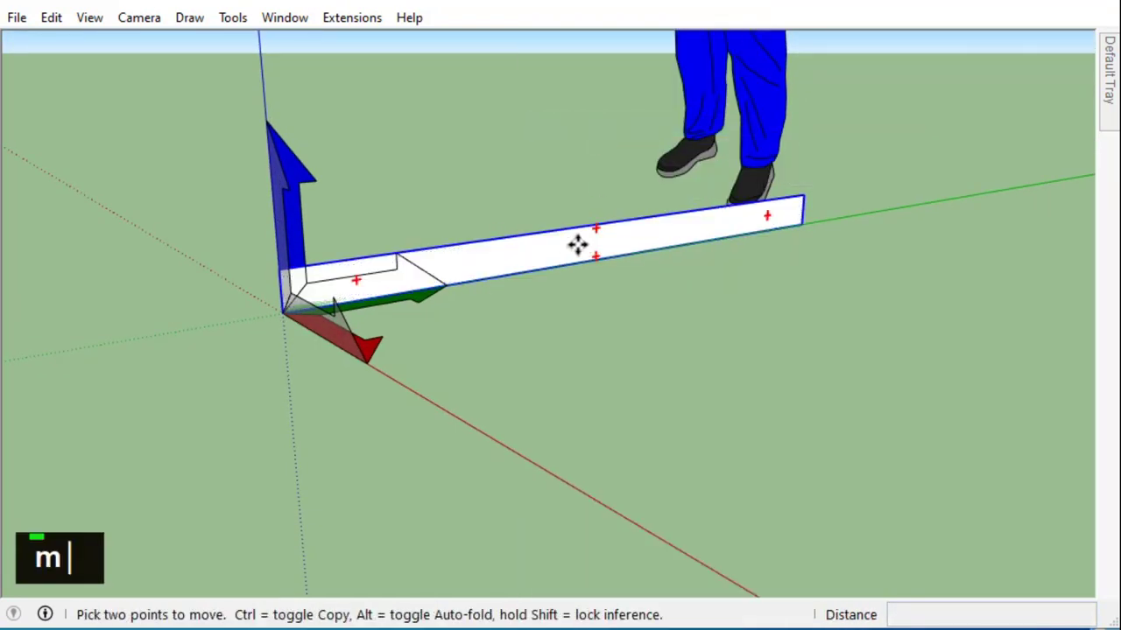
text(|)
scroll(down, 3)
scroll(up, 3)
key(space)
scroll(down, 3)
double_click(824, 301)
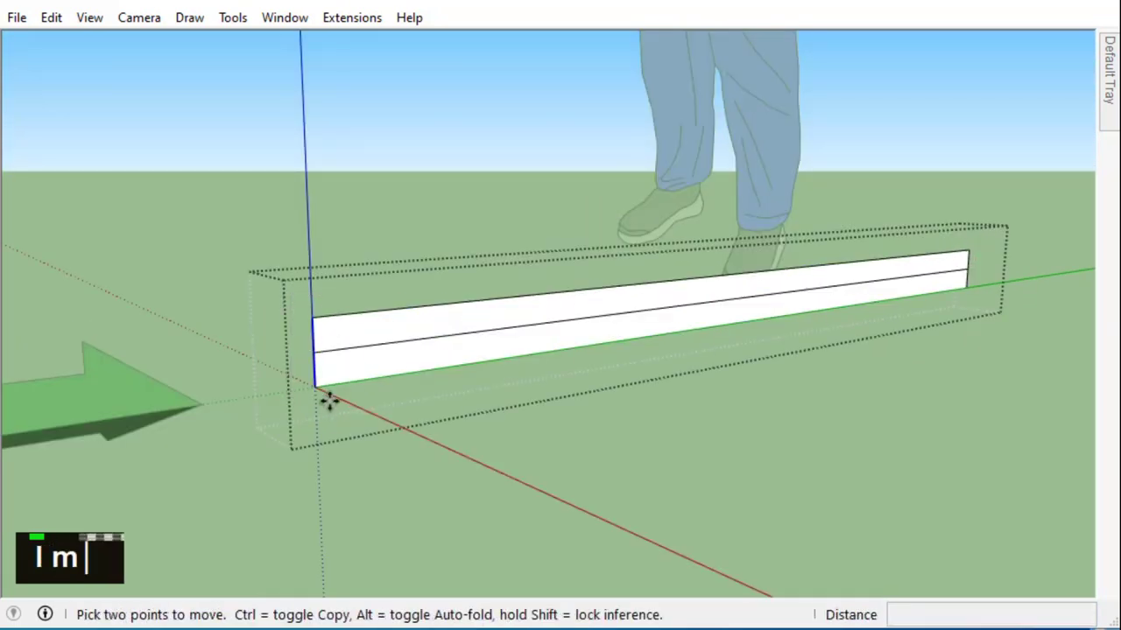
key(Return)
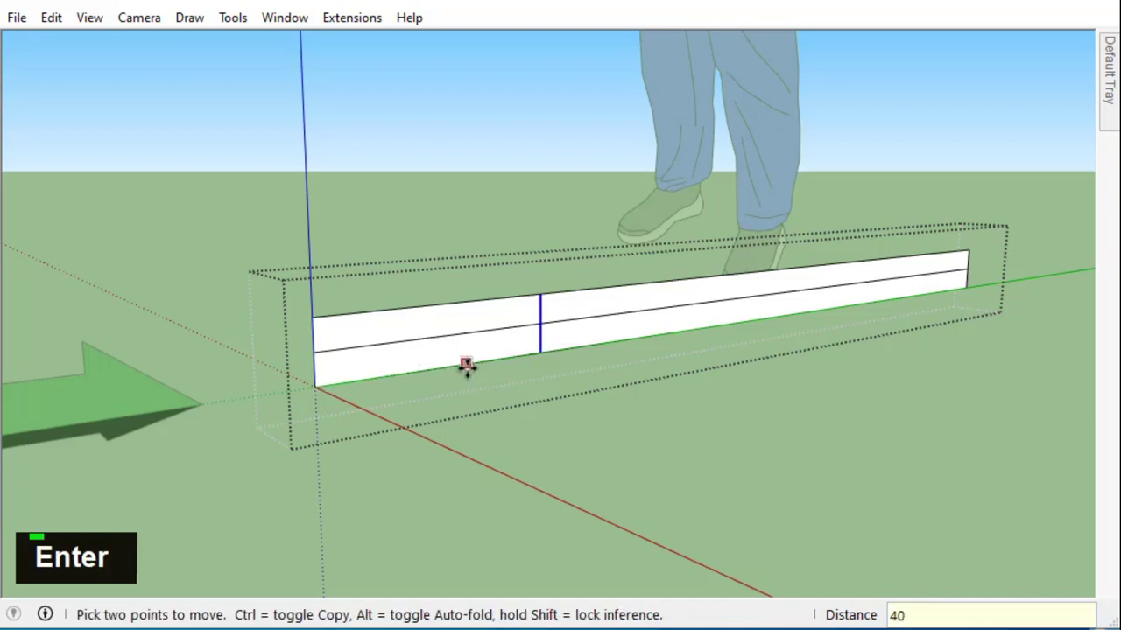
text(m|)
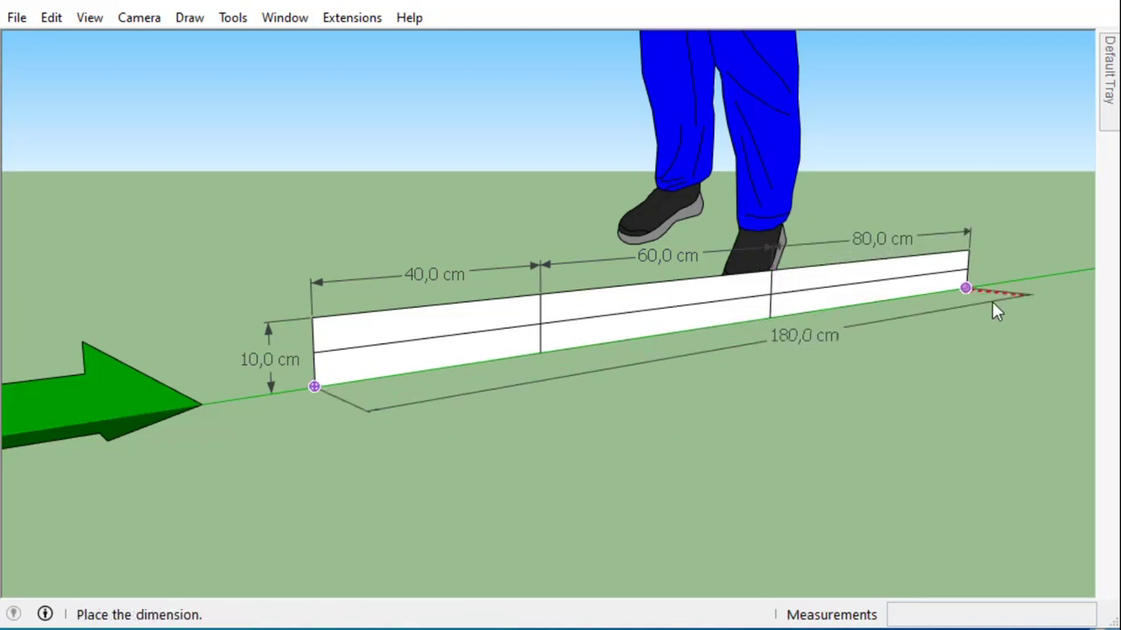
- Move-copy the board aside to serve as a template for the curve
middle_click(886, 372)
scroll(down, 3)
scroll(up, 3)
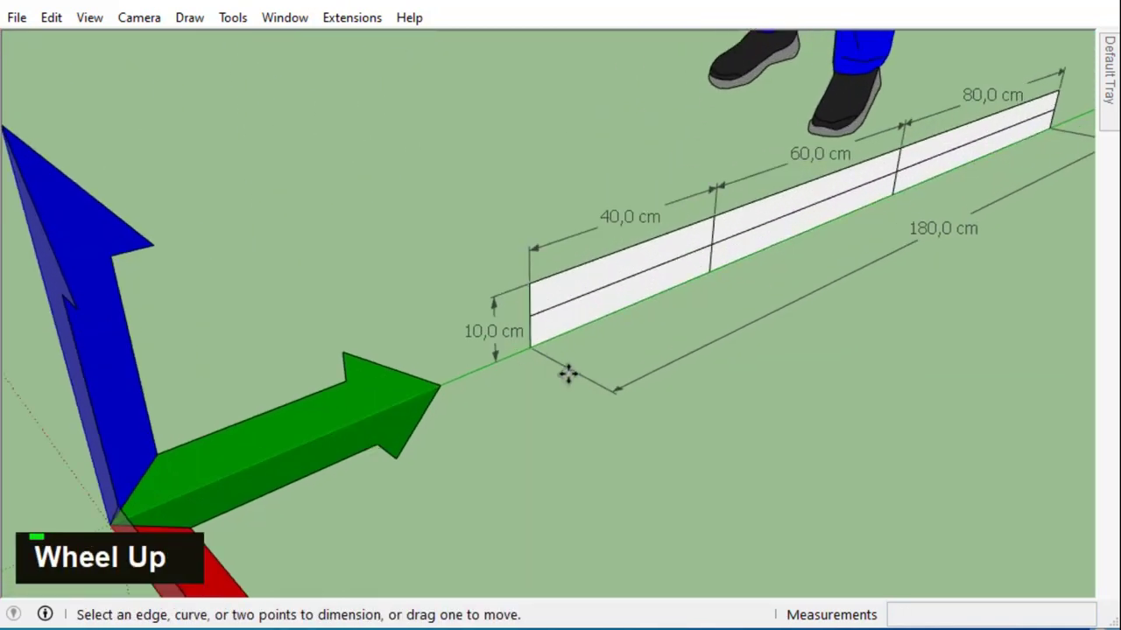
scroll(down, 3)
key(space)
scroll(down, 3)
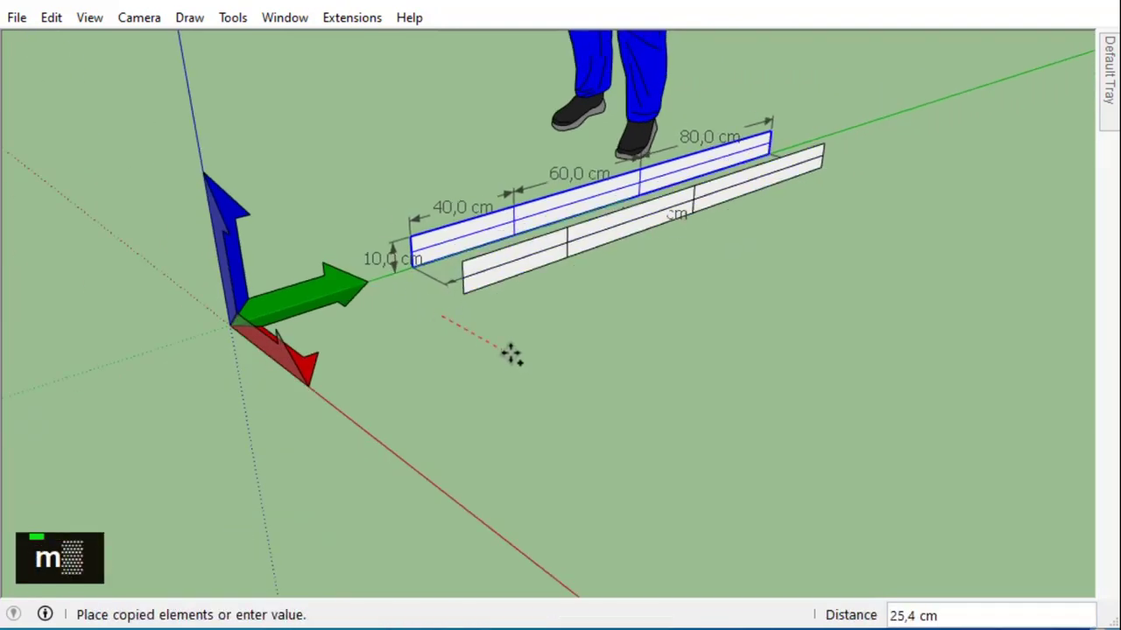
scroll(down, 3)
key(space)
scroll(up, 3)
middle_click(741, 415)
- Draw connected 2-Point Arcs with bulge 3 along the copy's division lines to form a wavy curve
scroll(down, 3)
scroll(up, 3)
middle_click(747, 315)
scroll(down, 3)
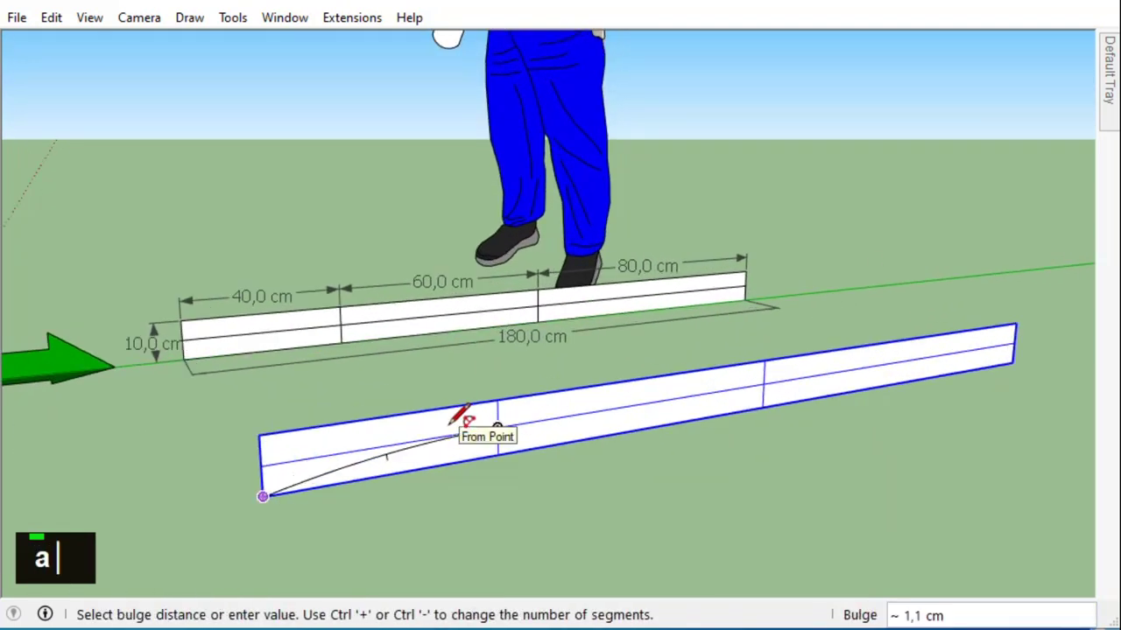
key(Return)
text(3)
key(Return)
scroll(down, 3)
scroll(up, 3)
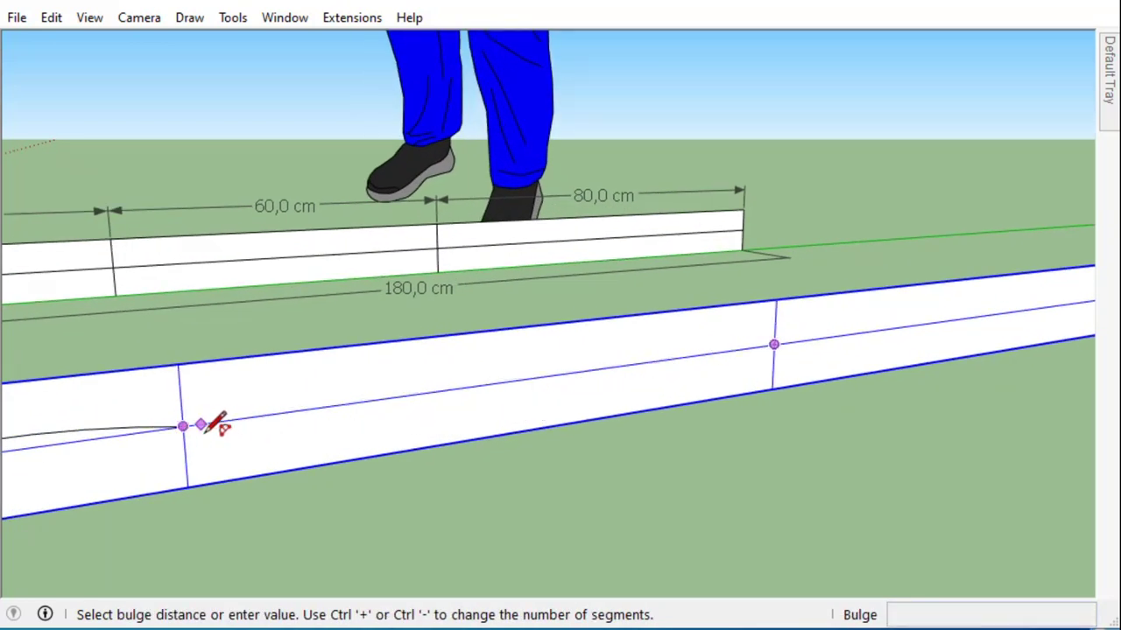
key(Escape)
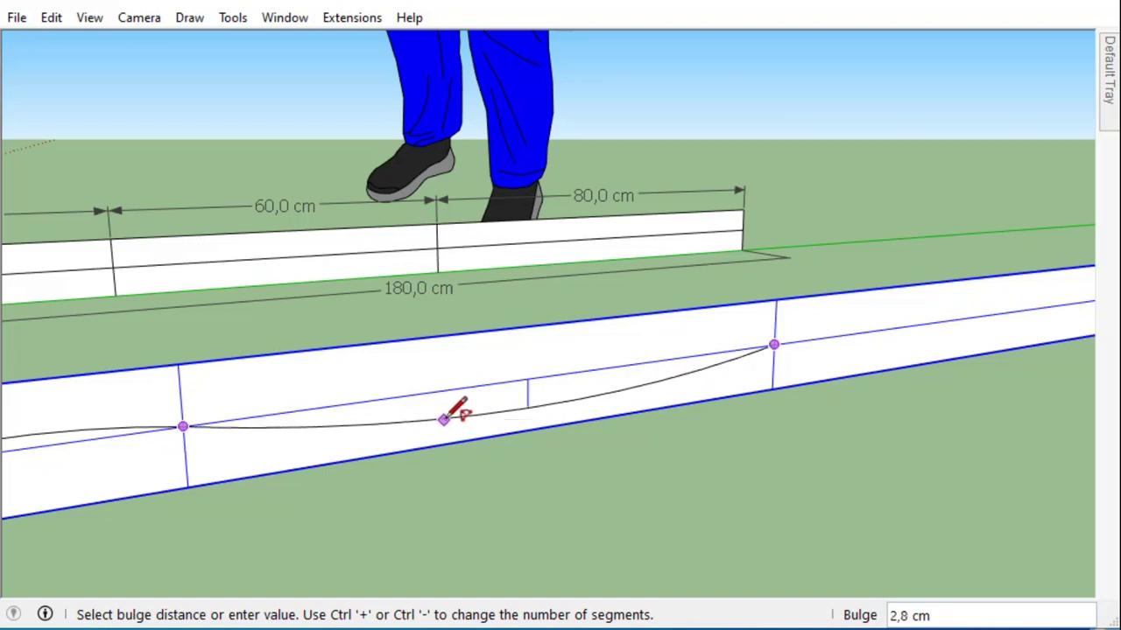
scroll(down, 3)
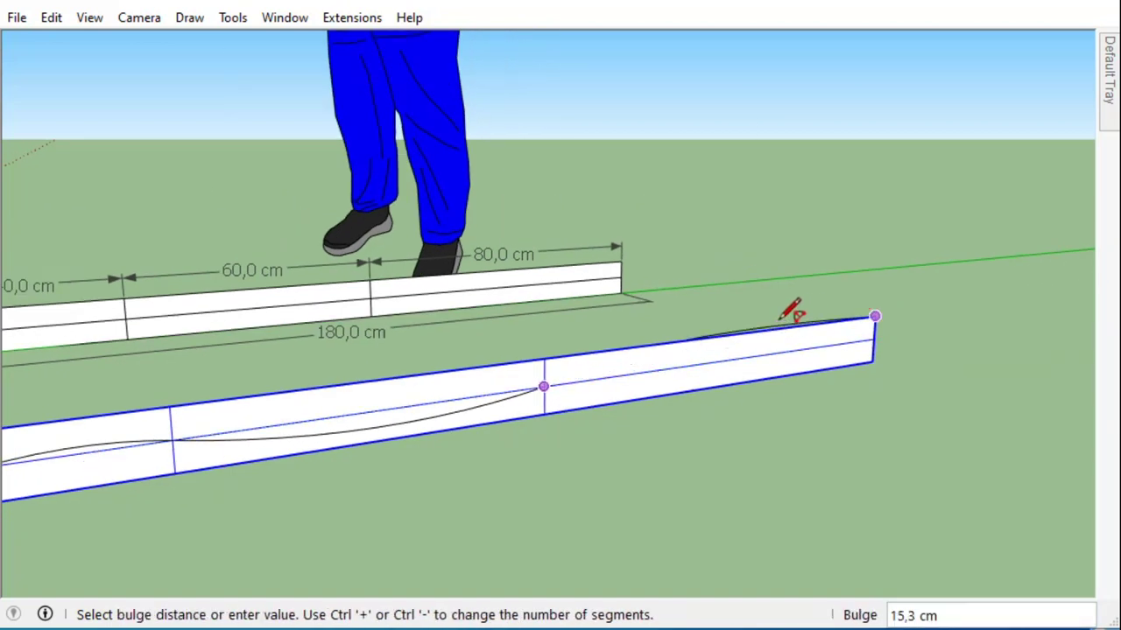
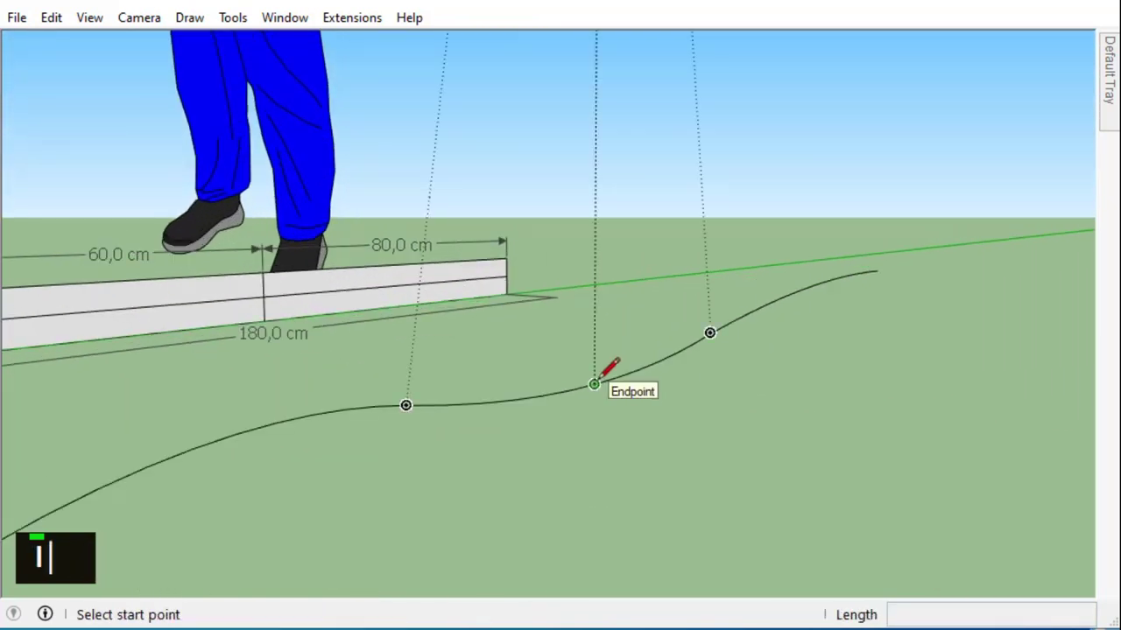
- Zoom and orbit to bring the traced curve into view
scroll(down, 3)
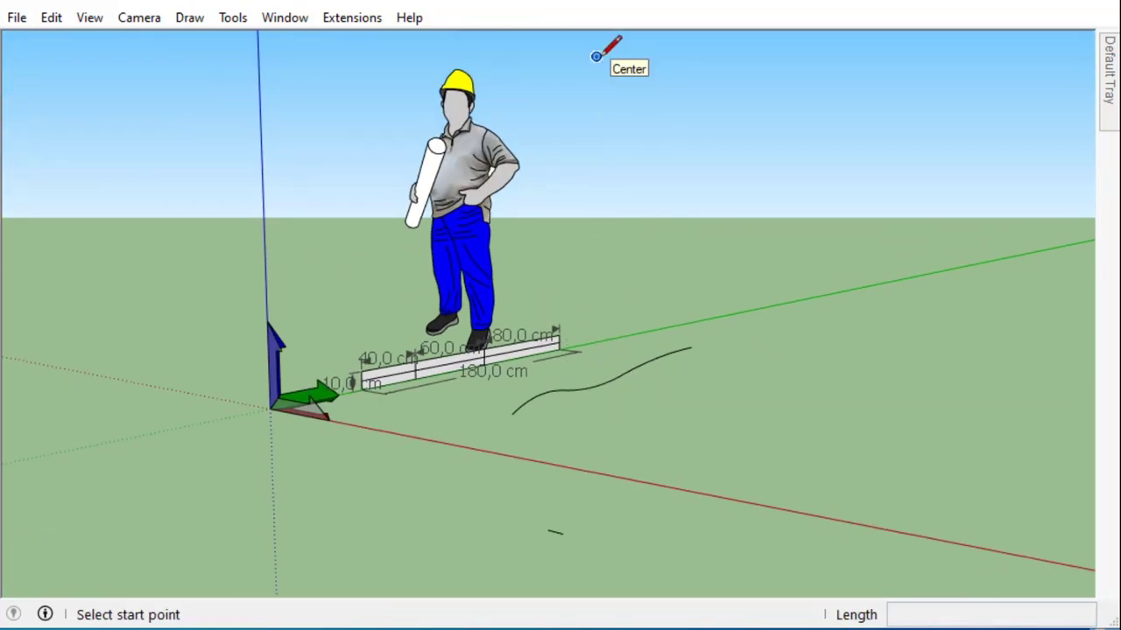
scroll(down, 3)
key(s)
scroll(up, 3)
scroll(up, 3)
scroll(down, 3)
scroll(down, 3)
scroll(down, 3)
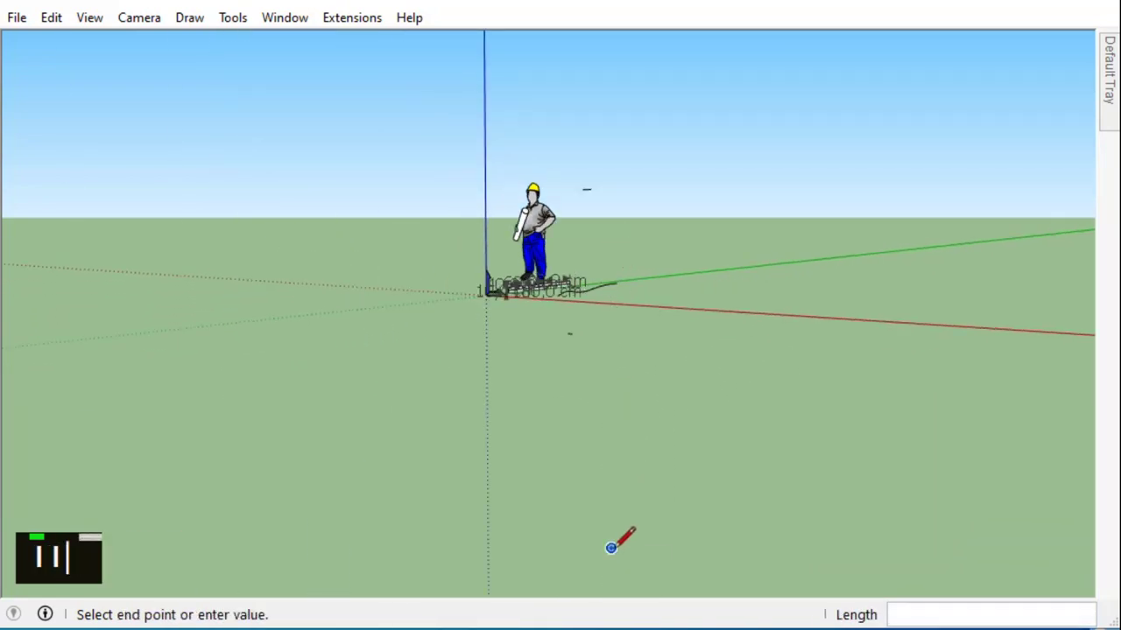
scroll(up, 3)
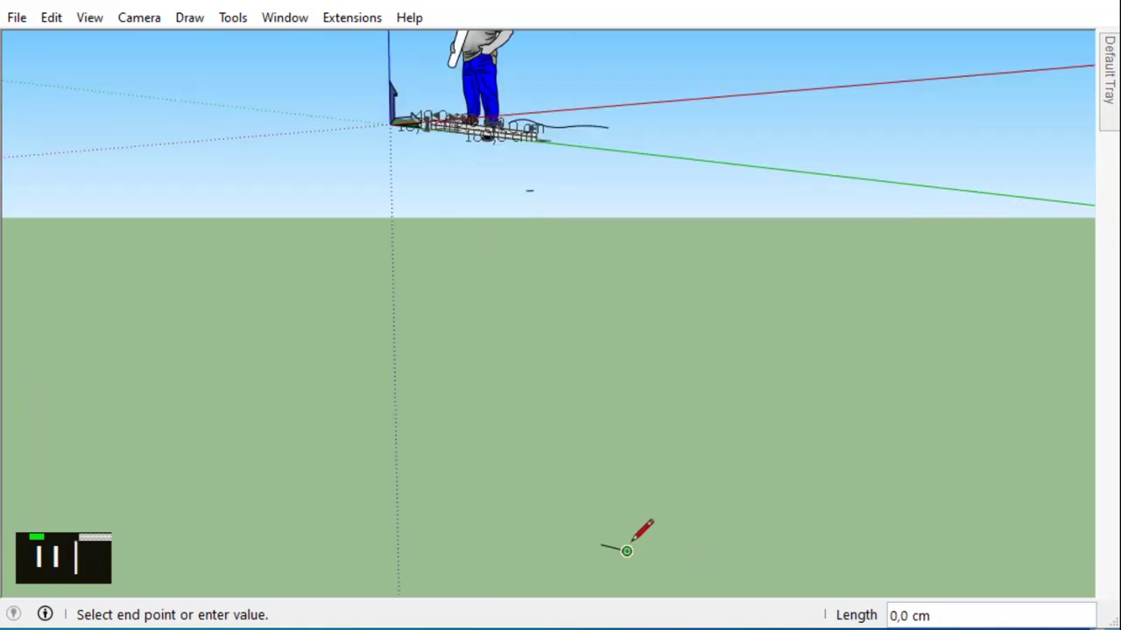
scroll(down, 3)
scroll(down, 3)
scroll(up, 3)
scroll(down, 3)
scroll(up, 3)
scroll(down, 3)
scroll(up, 3)
middle_click(729, 272)
scroll(down, 3)
- Select the whole traced curve and start moving a copy 10 cm along the red axis
click(487, 201)
click(674, 172)
middle_click(515, 297)
text(m)
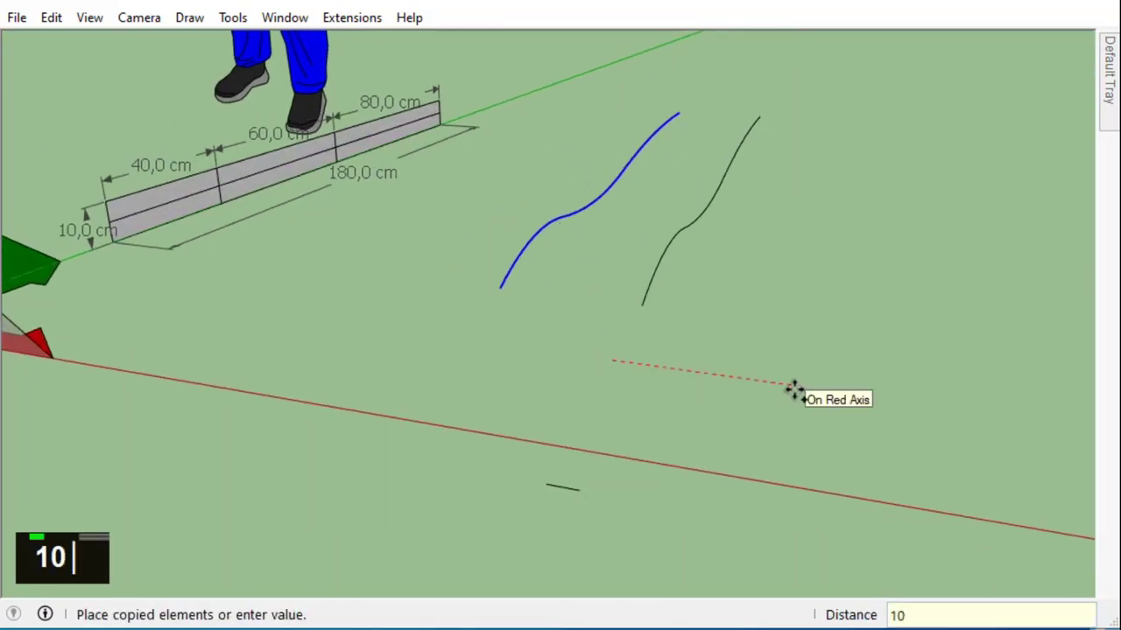
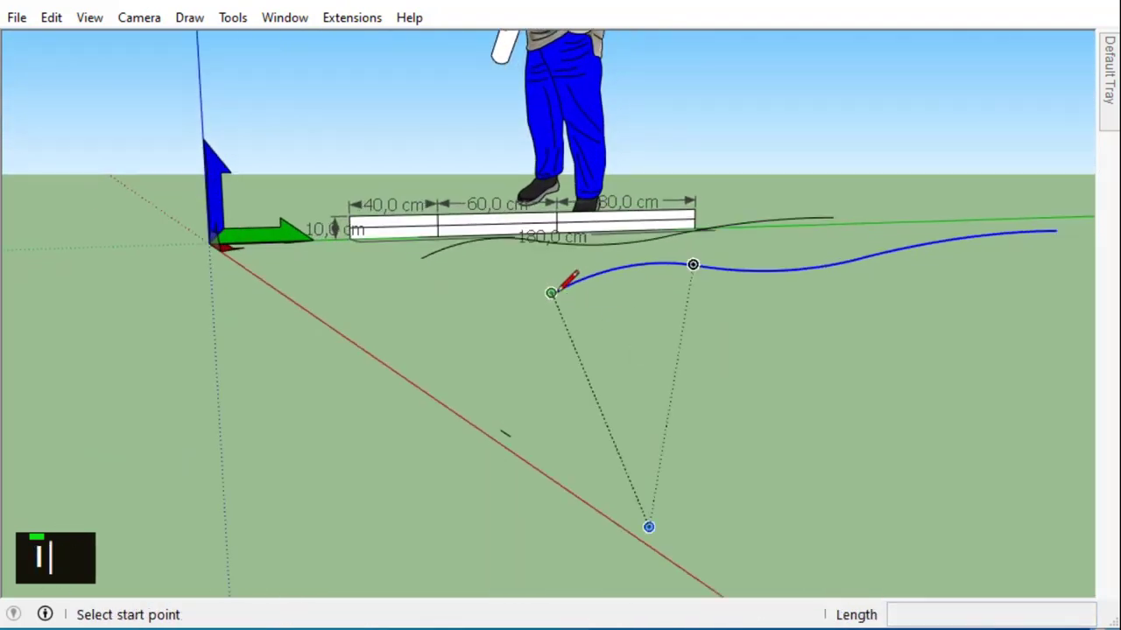
- Move-copy the bottom edge 10 cm down the blue axis and join the endpoints to close the face
scroll(down, 3)
scroll(up, 3)
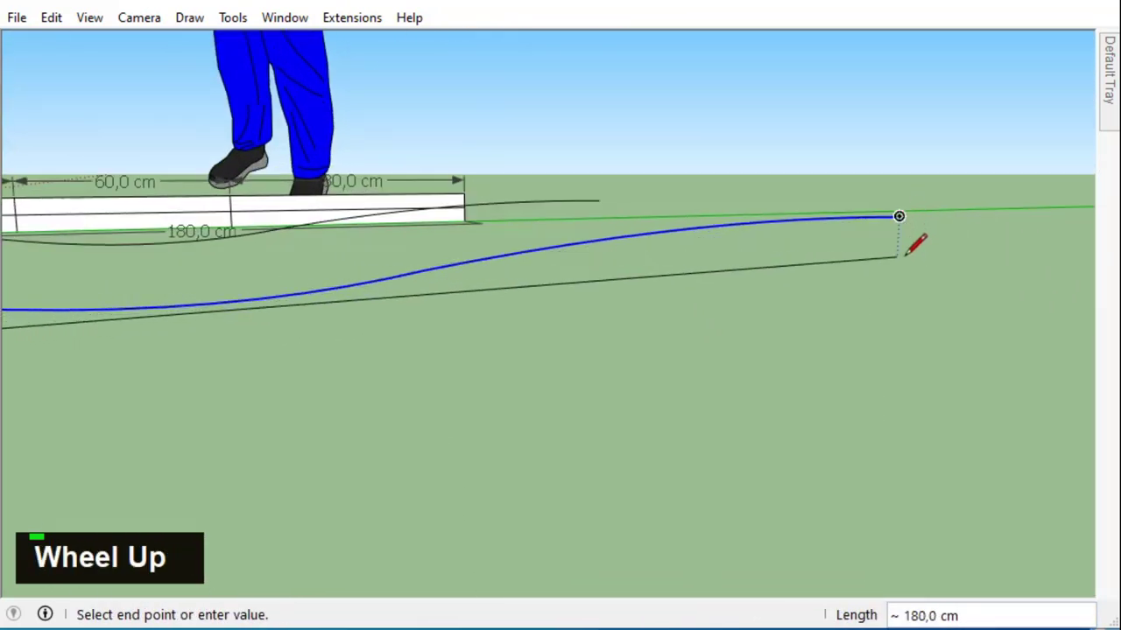
scroll(down, 3)
double_click(876, 228)
scroll(up, 3)
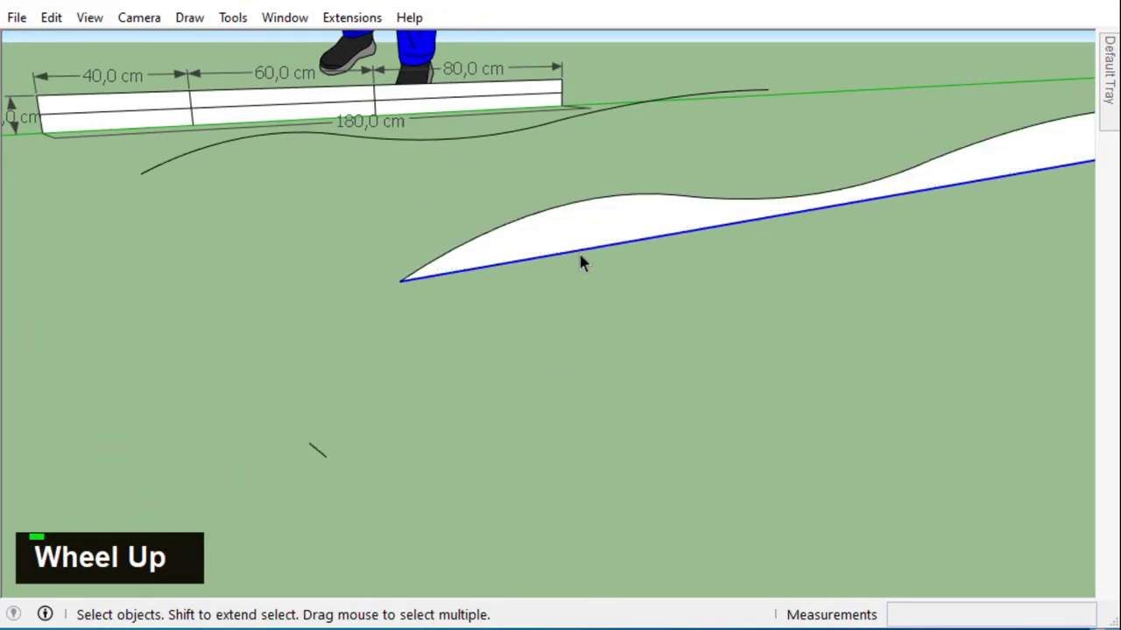
text(m)
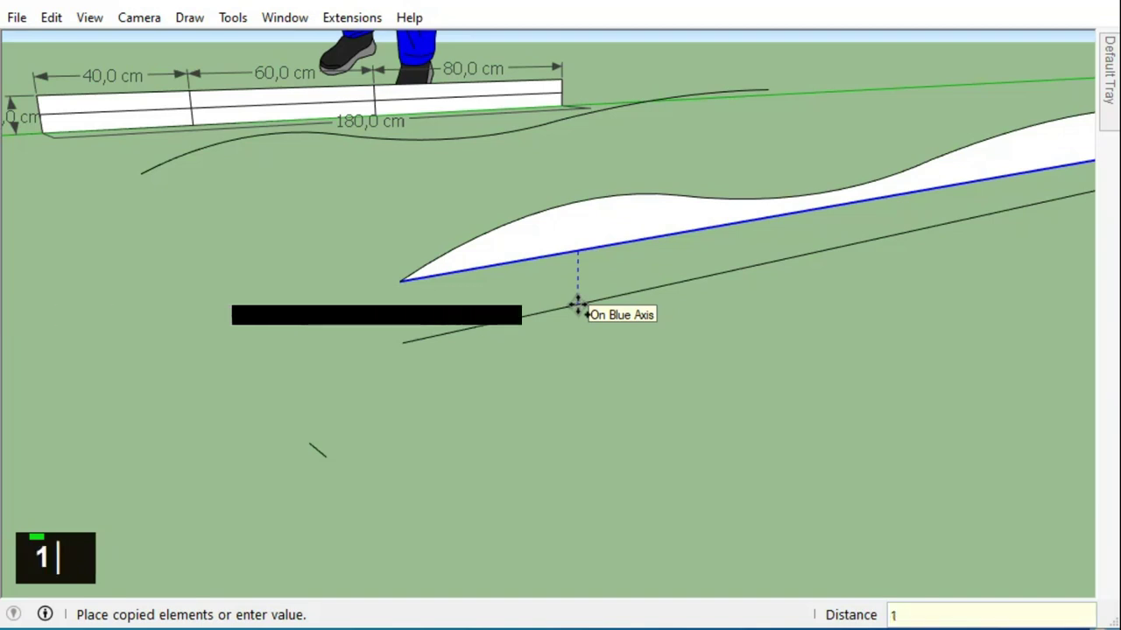
key(Return)
text(i)
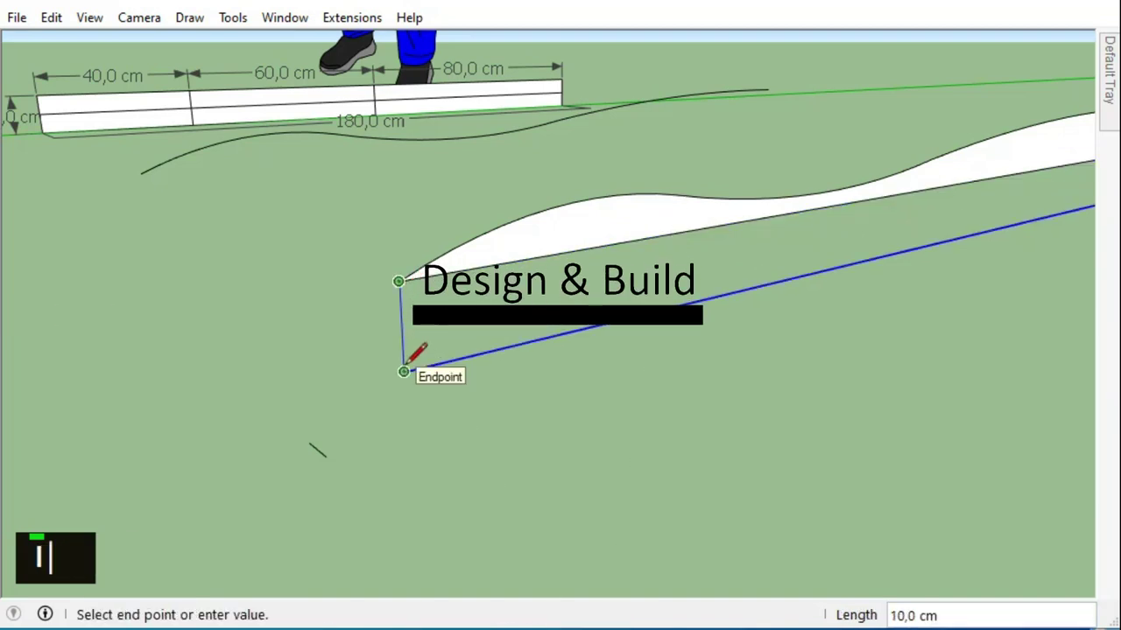
scroll(down, 3)
- Place Tape Measure guides 10 cm from both ends of the board's underside for the leg notches
text(i)
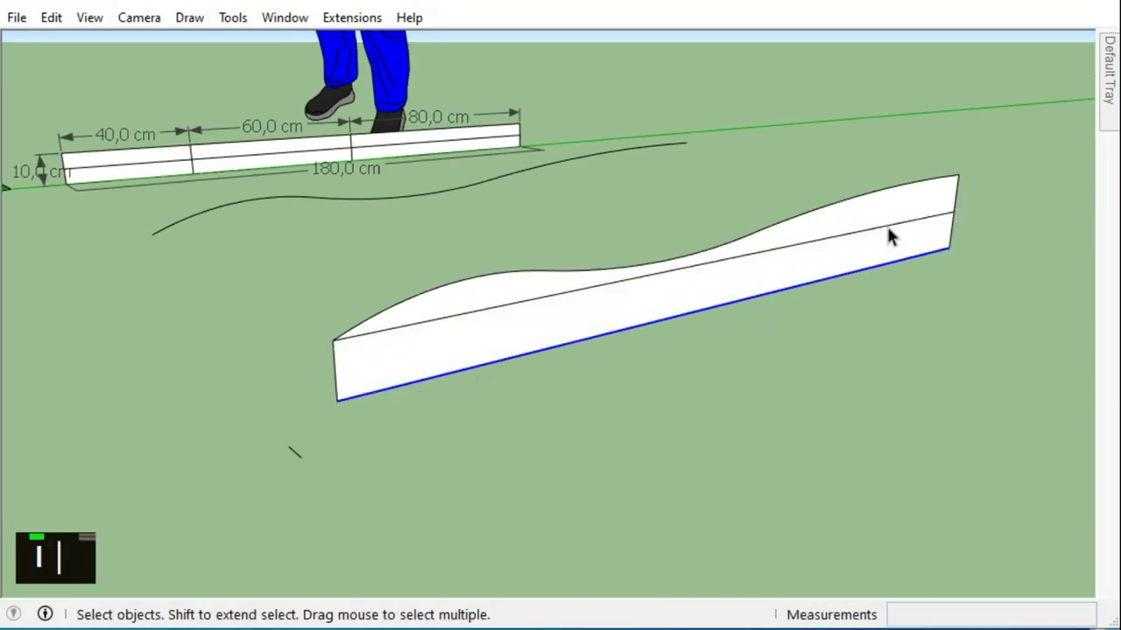
scroll(up, 3)
scroll(down, 3)
text(ii)
scroll(down, 3)
scroll(up, 3)
scroll(down, 3)
scroll(up, 3)
key(t)
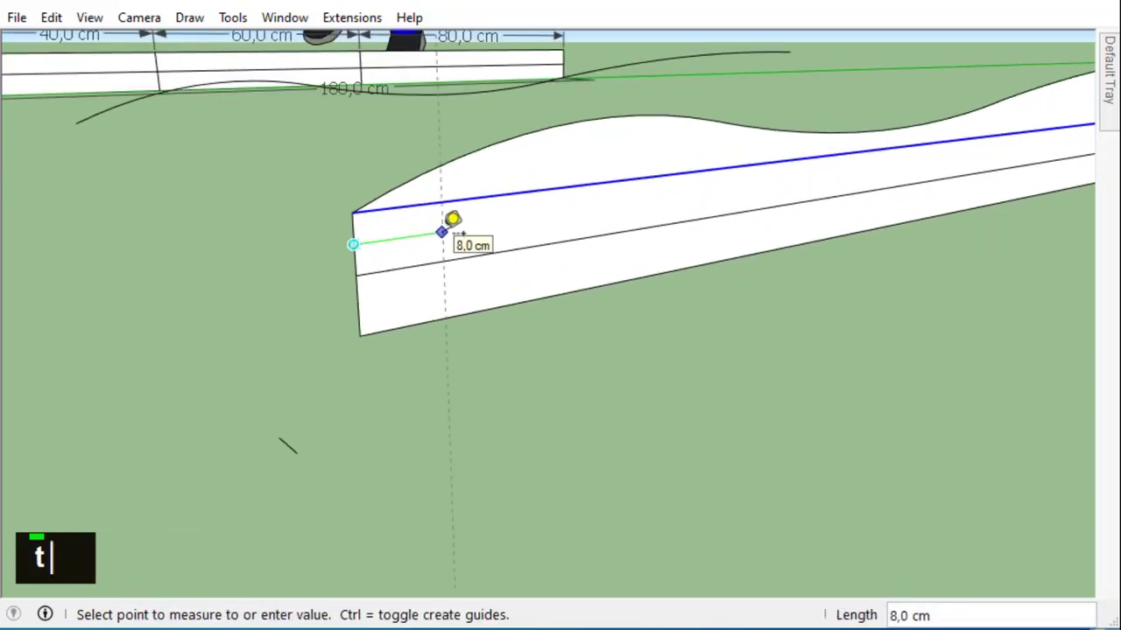
text(t10)
key(Return)
scroll(down, 3)
scroll(up, 3)
text(10)
key(Return)
- Draw the notch lines and erase unwanted bottom edges, leaving short feet at both ends
scroll(down, 3)
scroll(down, 3)
scroll(up, 3)
scroll(down, 3)
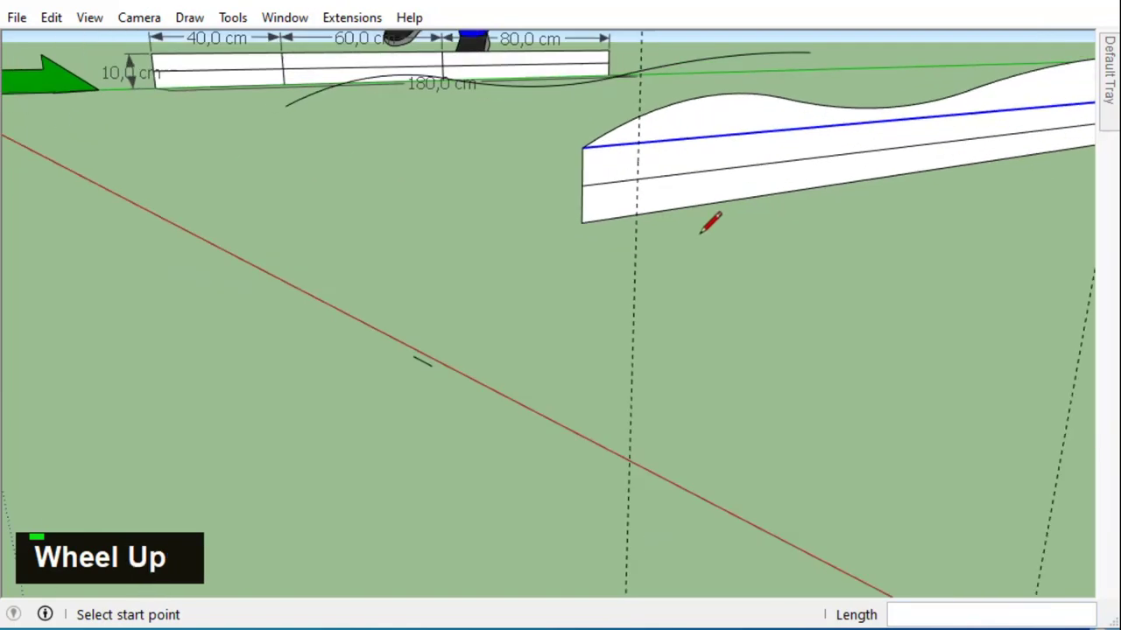
text(| |)
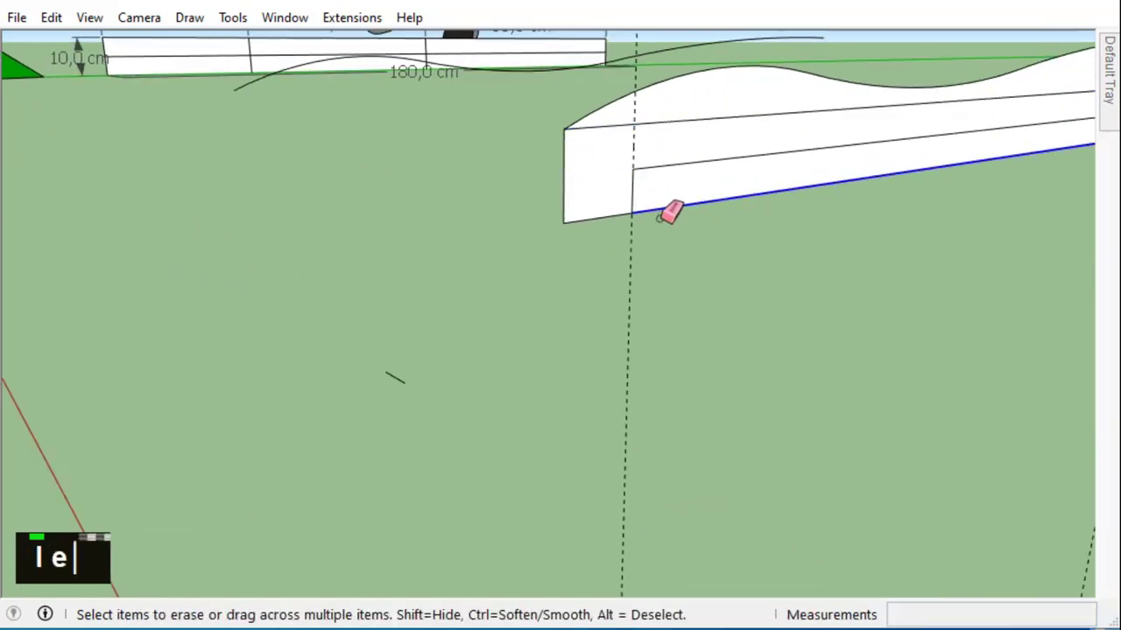
scroll(down, 3)
text(l e |)
scroll(up, 3)
text(l e |)
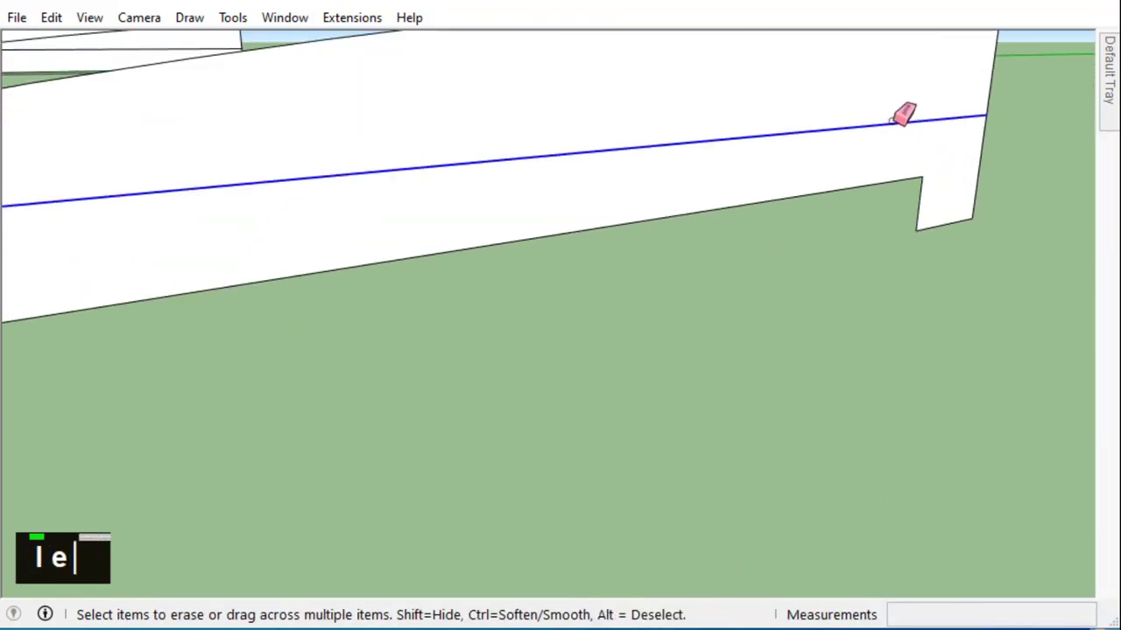
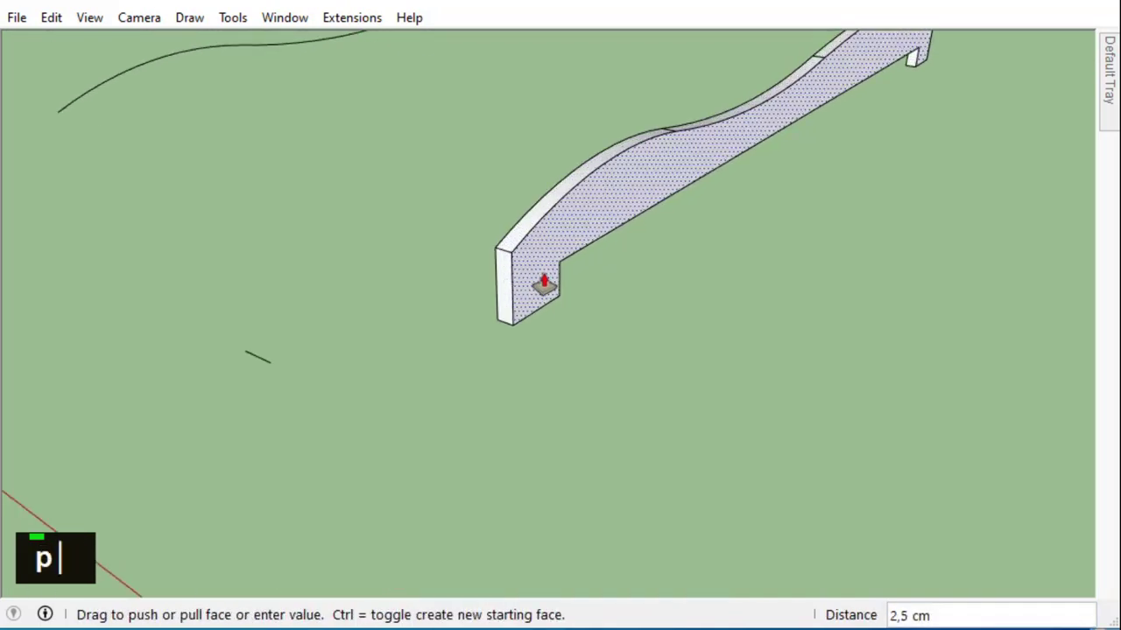
- Push/Pull the board to 2.5 cm thickness, group it, and start moving a copy 32.5 cm along the red axis
key(Return)
scroll(down, 3)
key(space)
double_click(491, 320)
right_click(493, 321)
text(m)
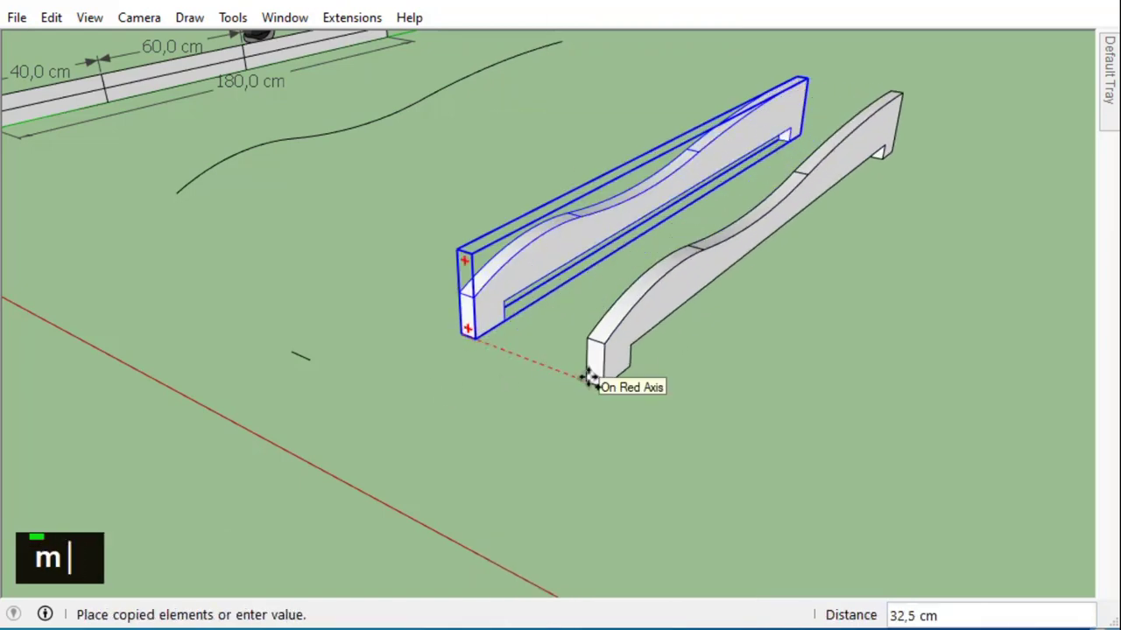
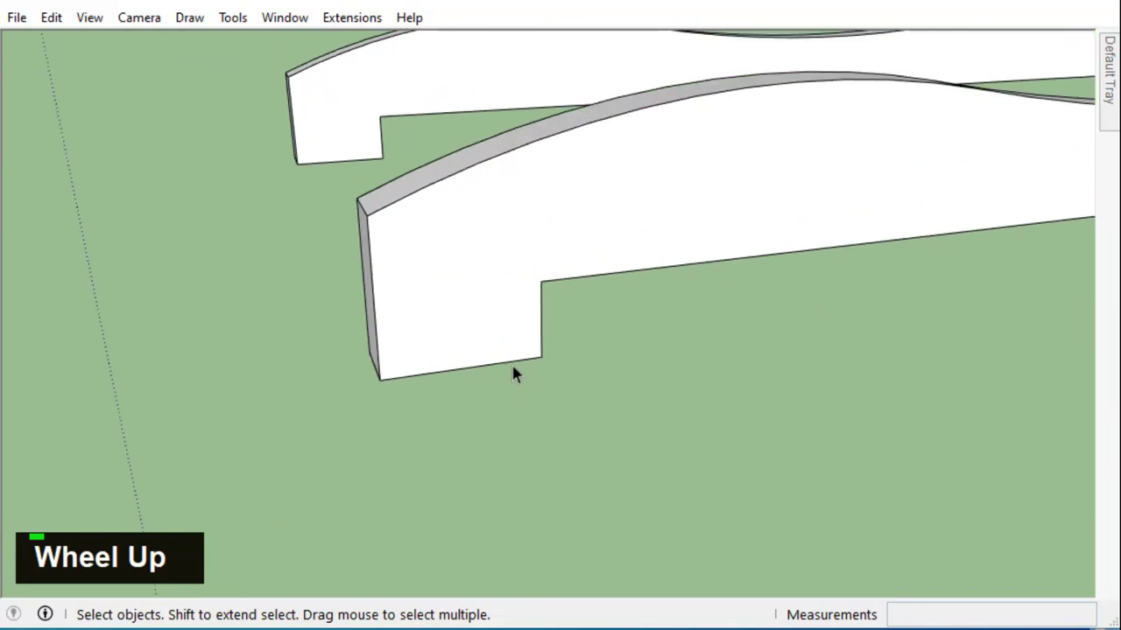
- Draw a 3 by 7 cm rectangle for the slat cross-section at the foot's inner corner
key(r)
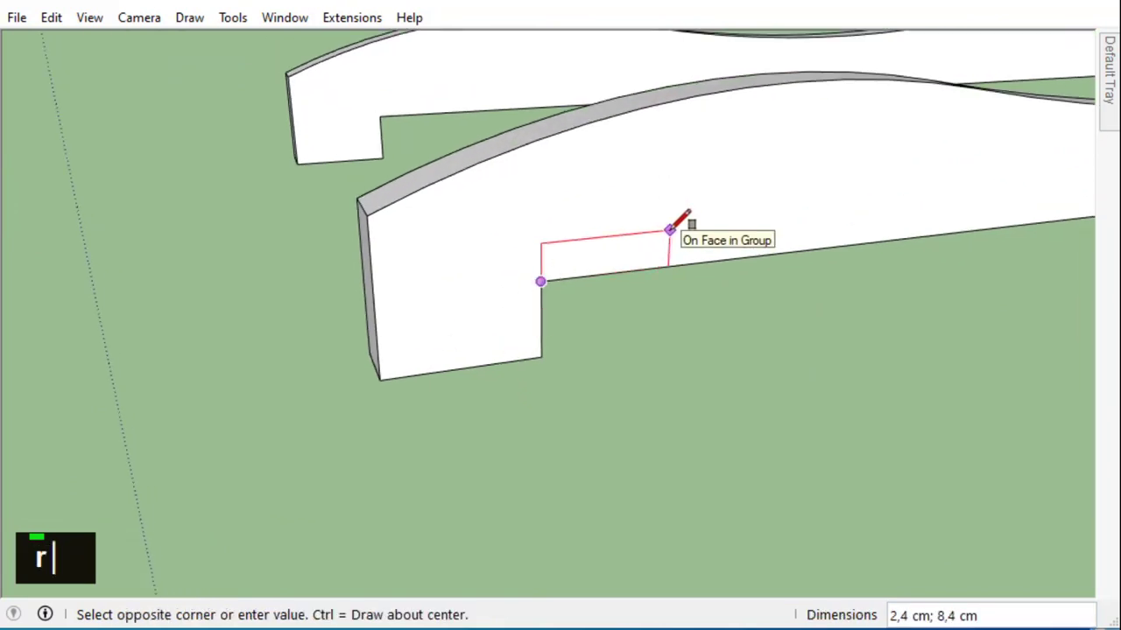
text(3)
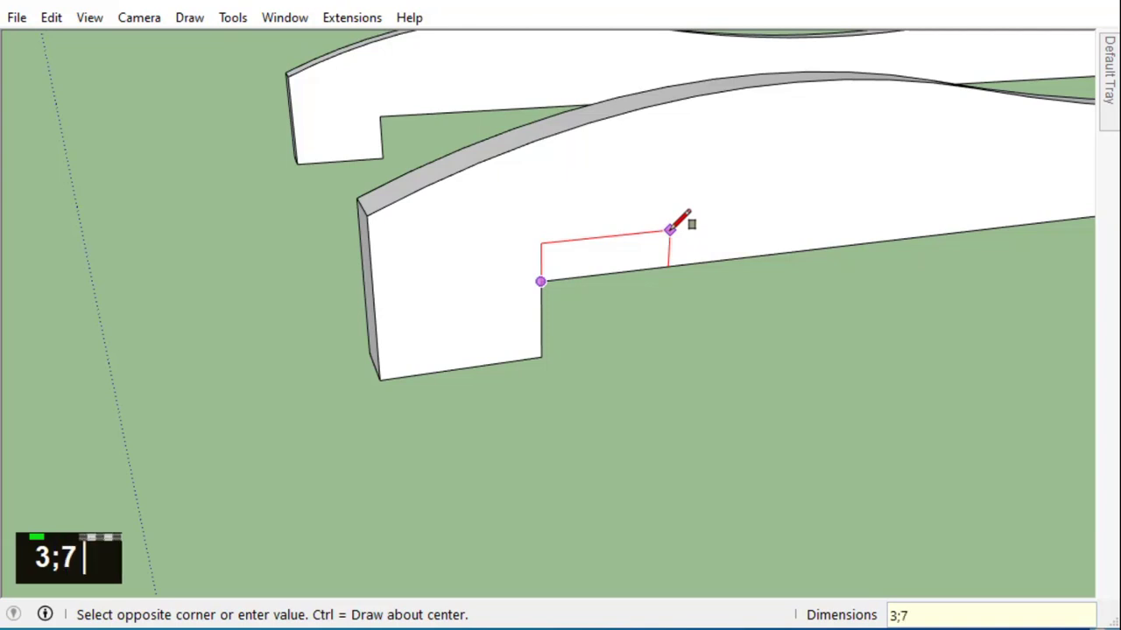
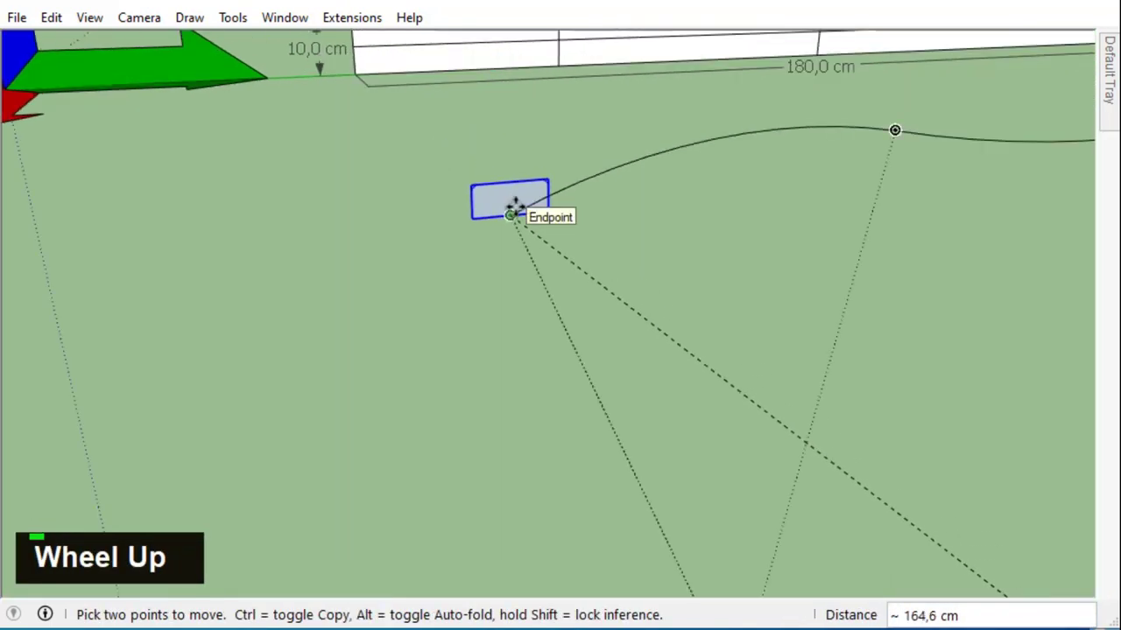
- Rotate-copy the slat profile to the curve's end with Rotate+Ctrl and divide it into evenly spaced copies
scroll(down, 3)
text(q)
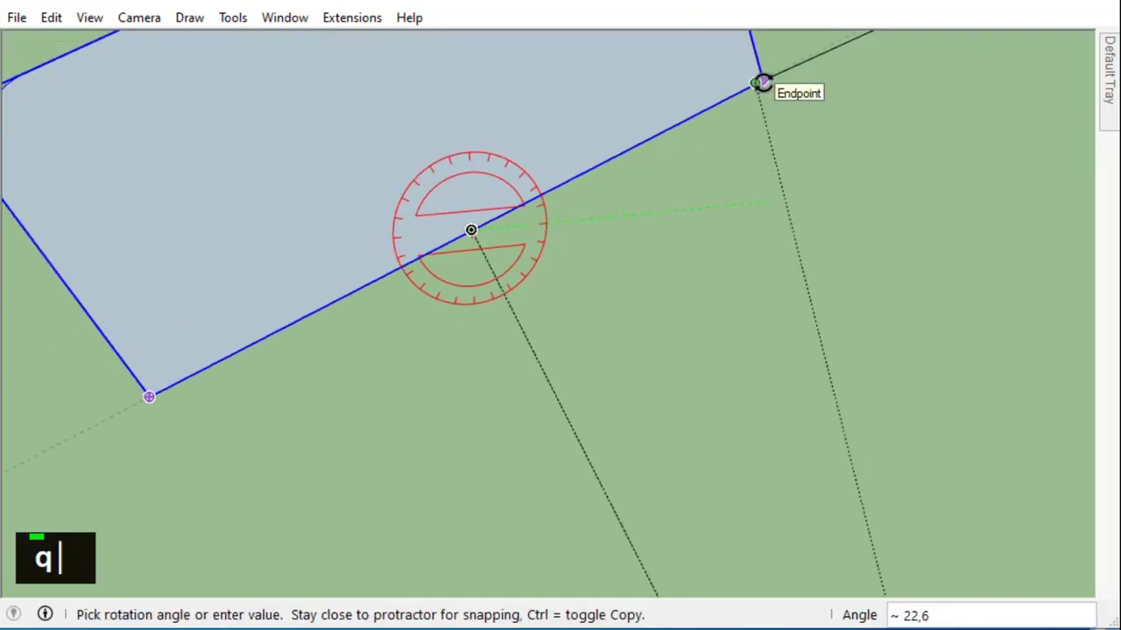
scroll(down, 3)
key(q)
scroll(down, 3)
key(q)
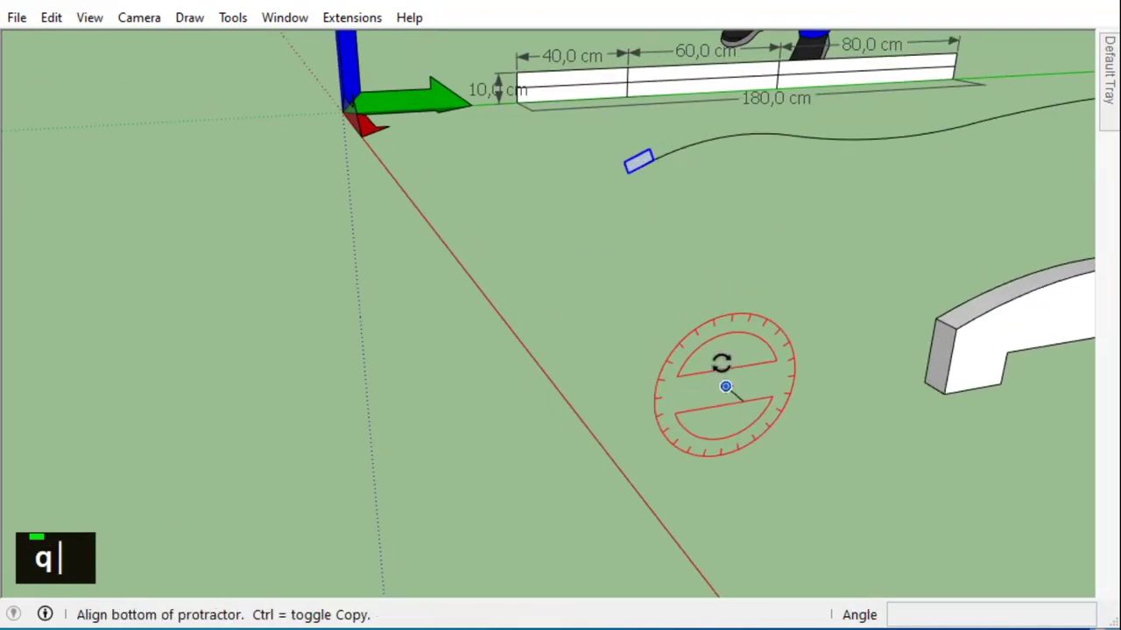
scroll(up, 3)
scroll(down, 3)
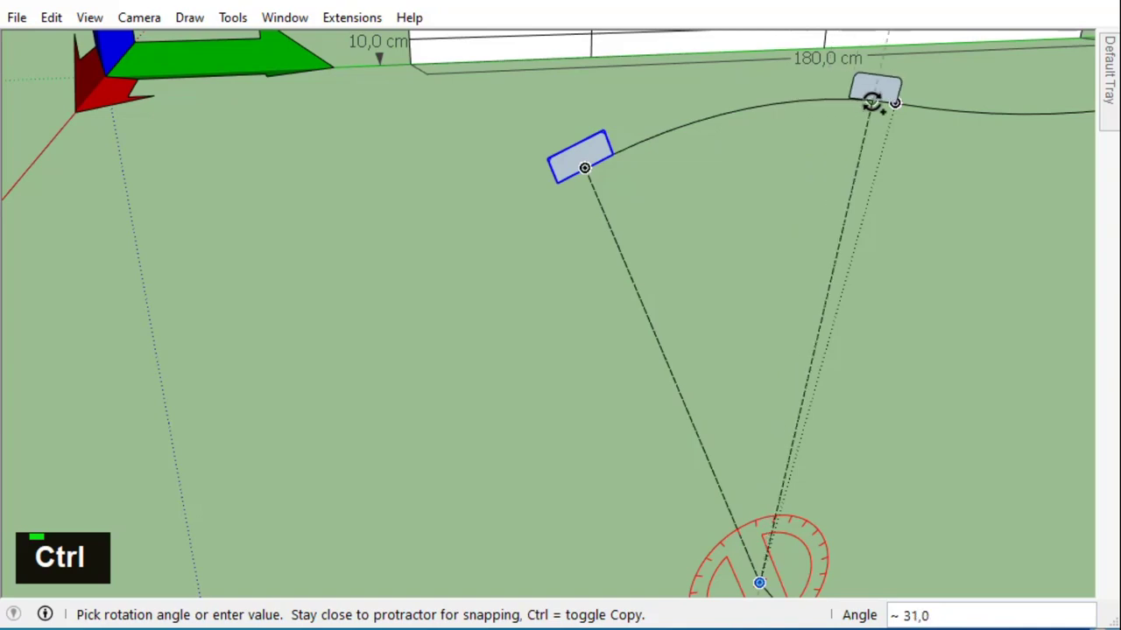
text(/)
key(Return)
text(/)
key(Return)
scroll(down, 3)
middle_click(250, 94)
scroll(down, 3)
scroll(up, 3)
scroll(down, 3)
middle_click(531, 418)
scroll(up, 3)
text(q)
scroll(down, 3)
key(q)
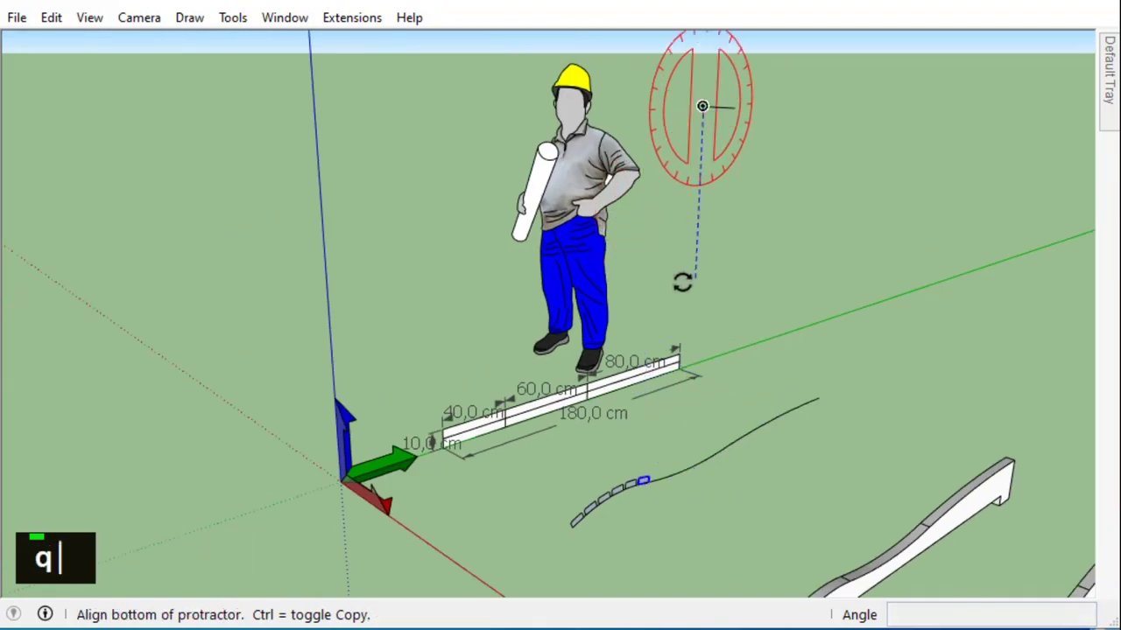
scroll(up, 3)
scroll(down, 3)
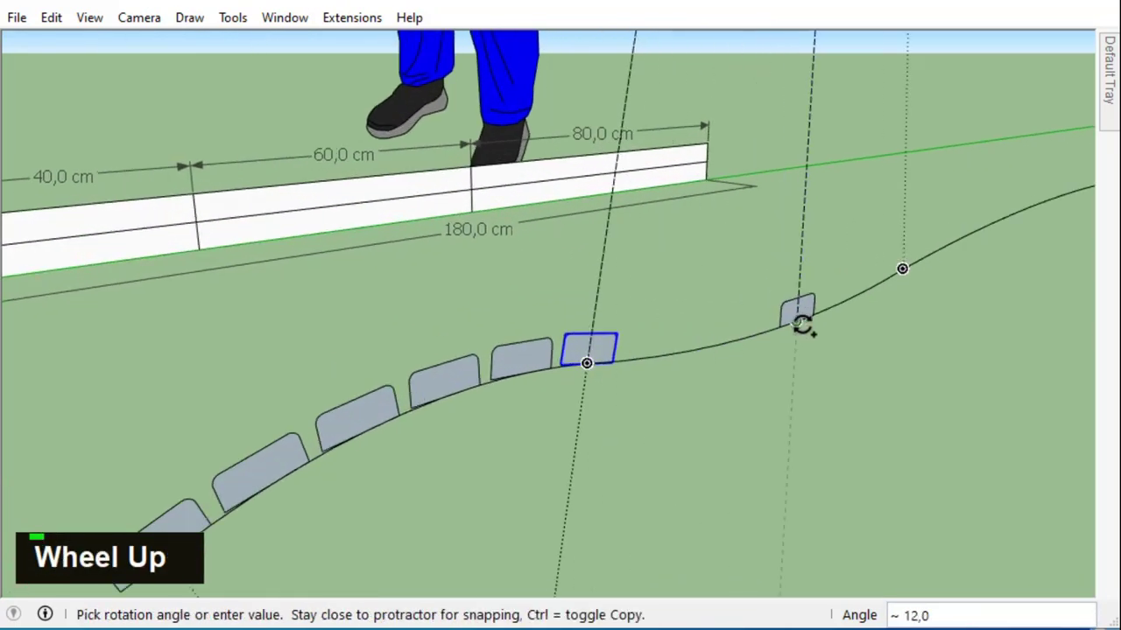
text(/)
key(Return)
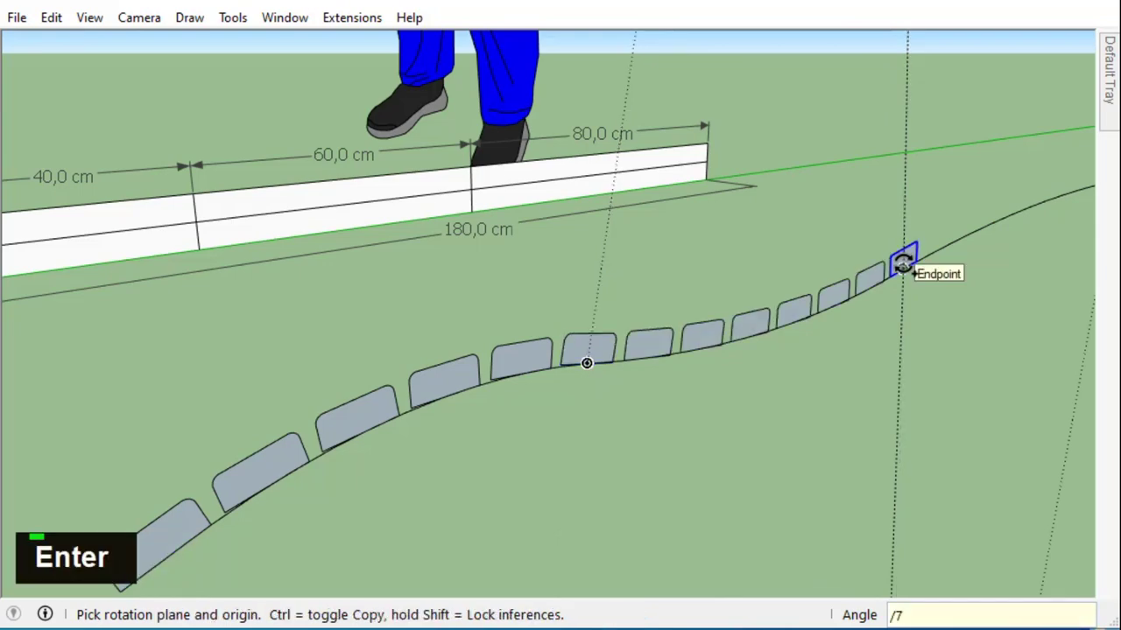
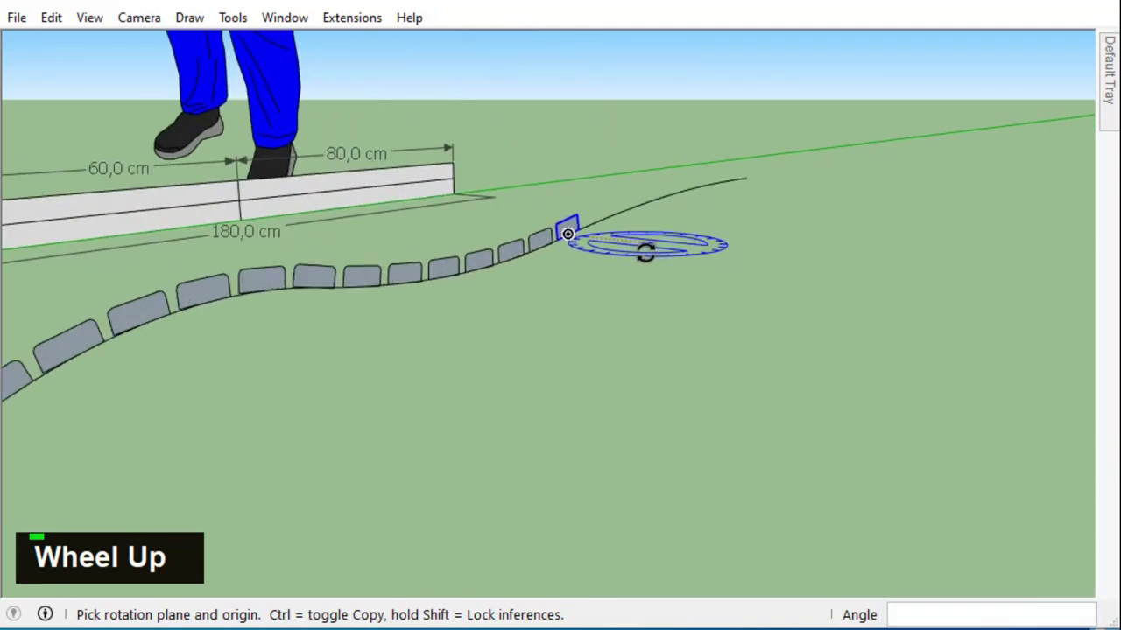
- Rotate a further copy of the slat profile and array it into nine evenly spaced slats with /9
scroll(down, 3)
key(Right)
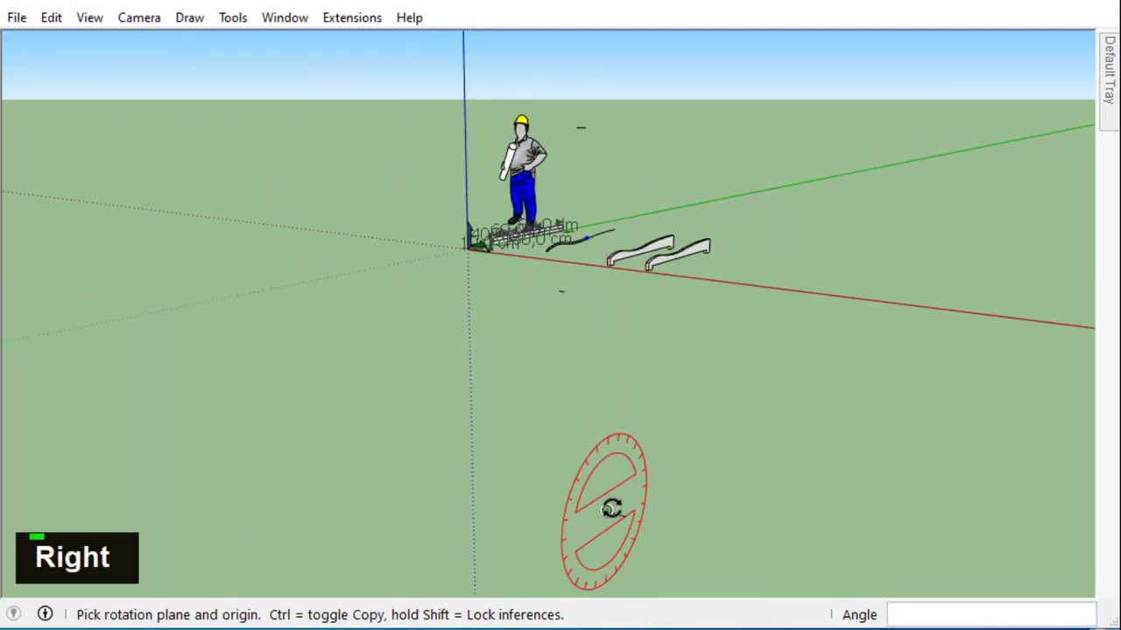
scroll(up, 3)
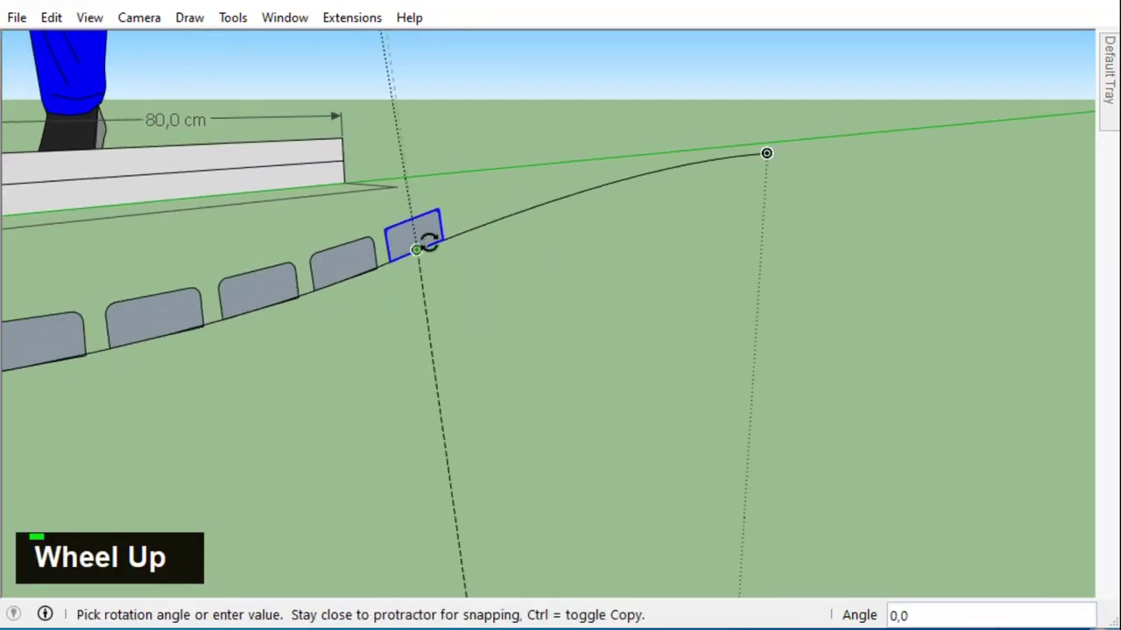
scroll(down, 3)
scroll(up, 3)
key(Right)
scroll(up, 3)
scroll(down, 3)
key(Escape)
key(Right)
scroll(down, 3)
scroll(down, 3)
scroll(down, 3)
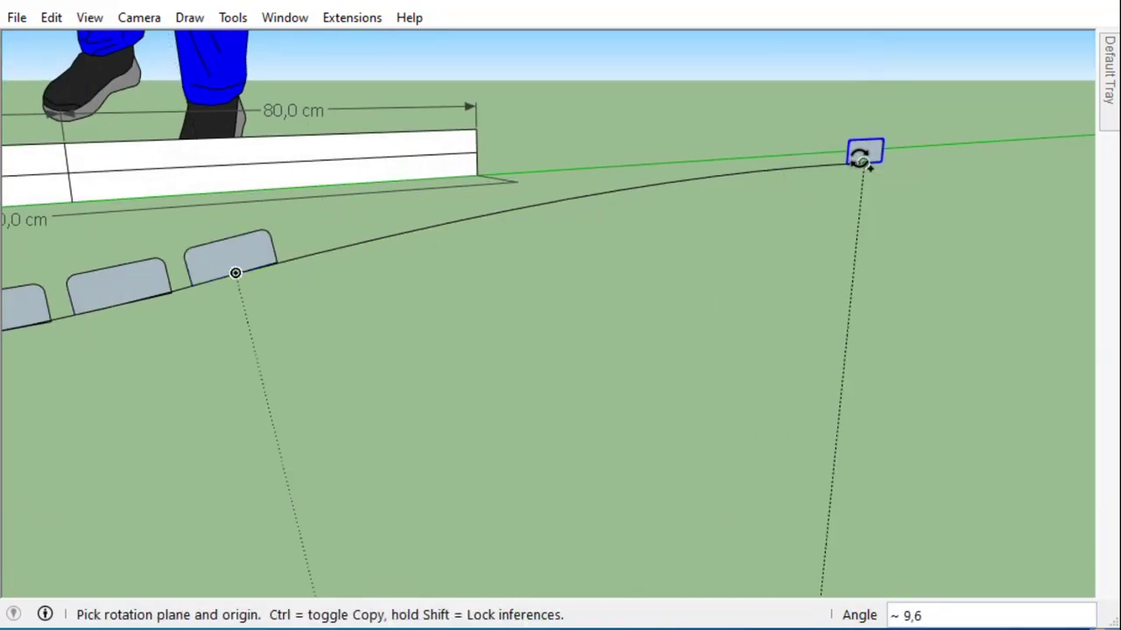
key(/)
key(Return)
key(Return)
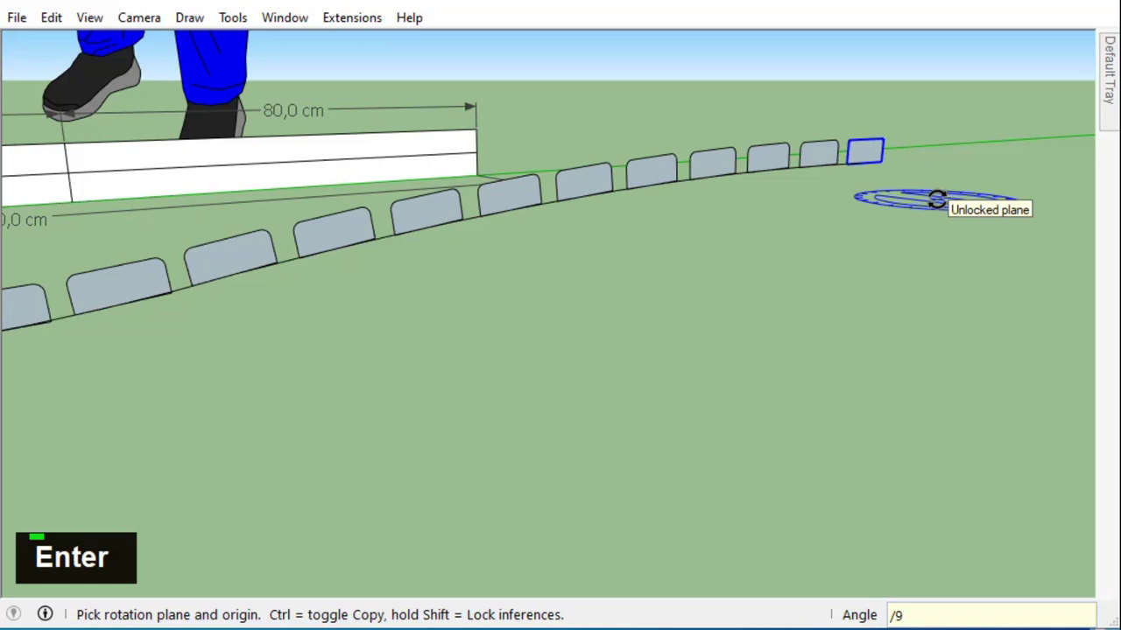
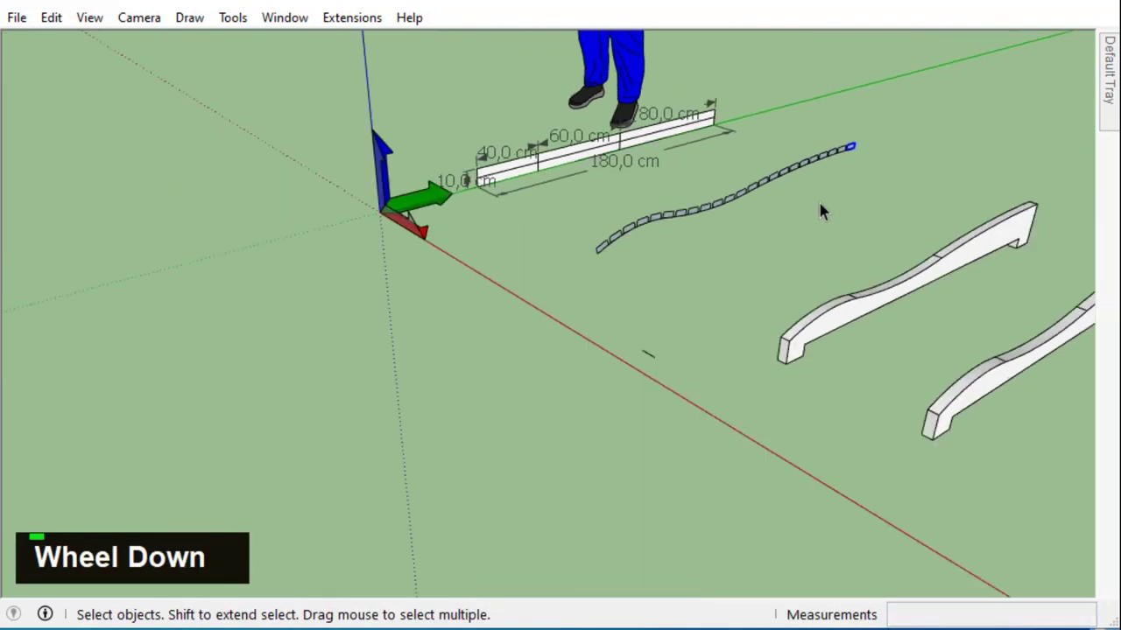
- Enter the slat component and select the profile face ready for extrusion
scroll(up, 3)
scroll(down, 3)
middle_click(714, 259)
scroll(up, 3)
middle_click(145, 120)
scroll(up, 3)
click(496, 164)
right_click(440, 136)
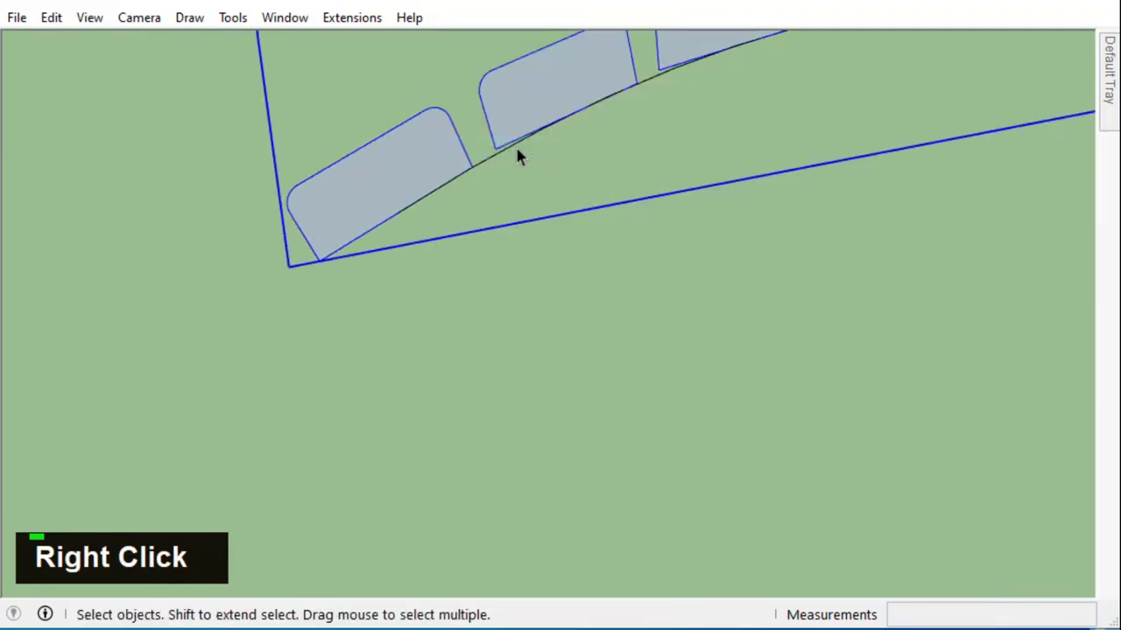
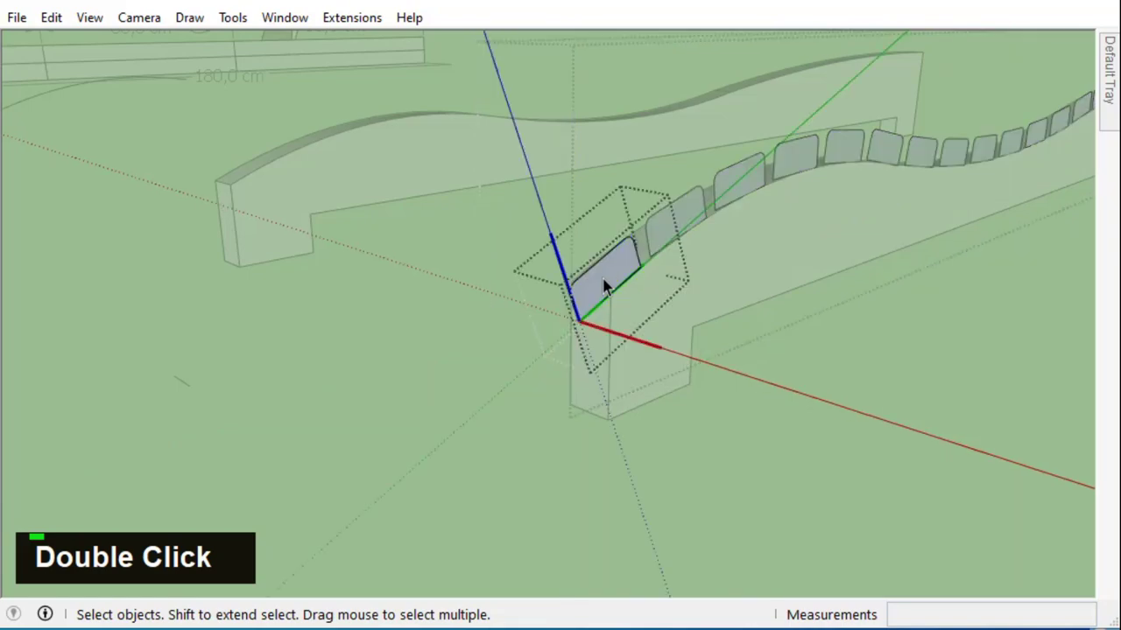
- Push/Pull the slat profiles into full slats spanning both side boards, repeating on each, then close the component
key(p)
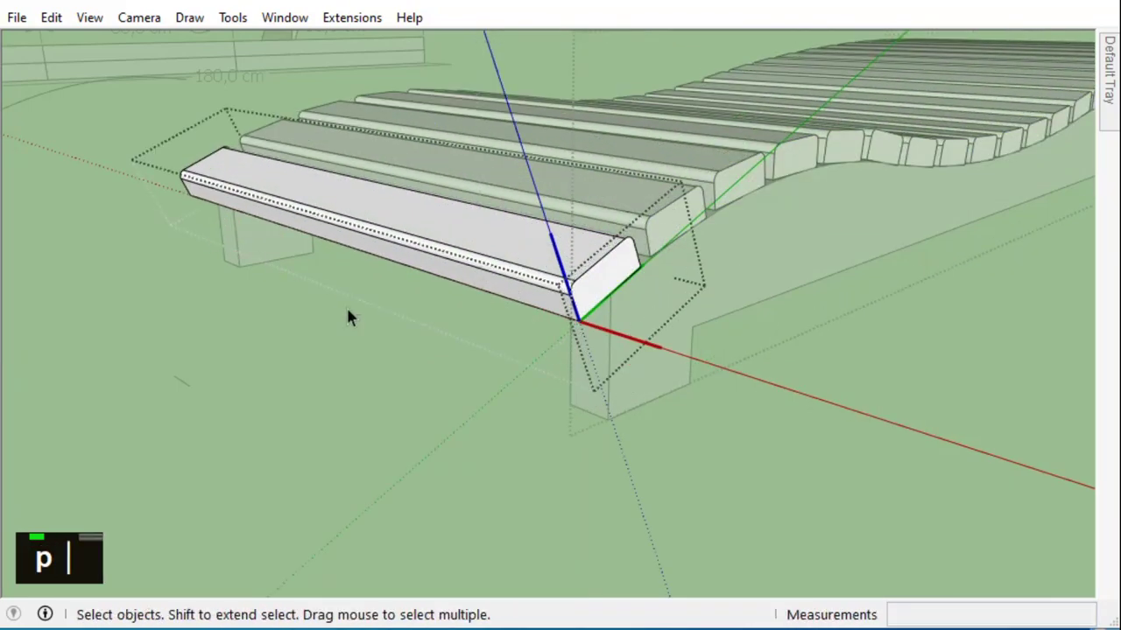
scroll(down, 3)
middle_click(586, 339)
scroll(down, 3)
scroll(up, 3)
double_click(612, 219)
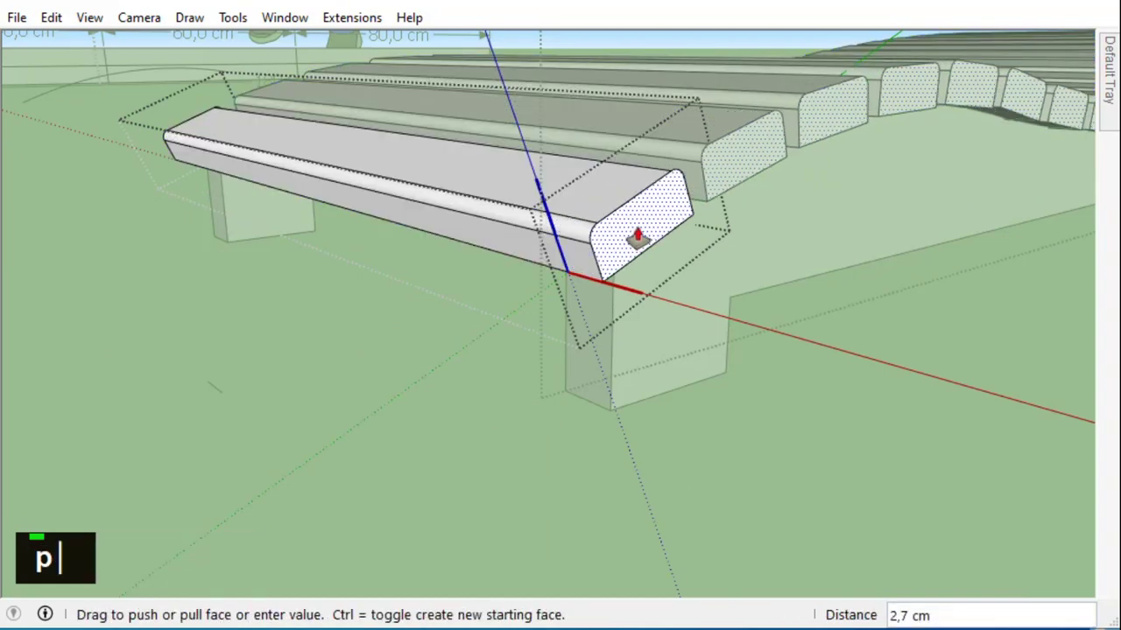
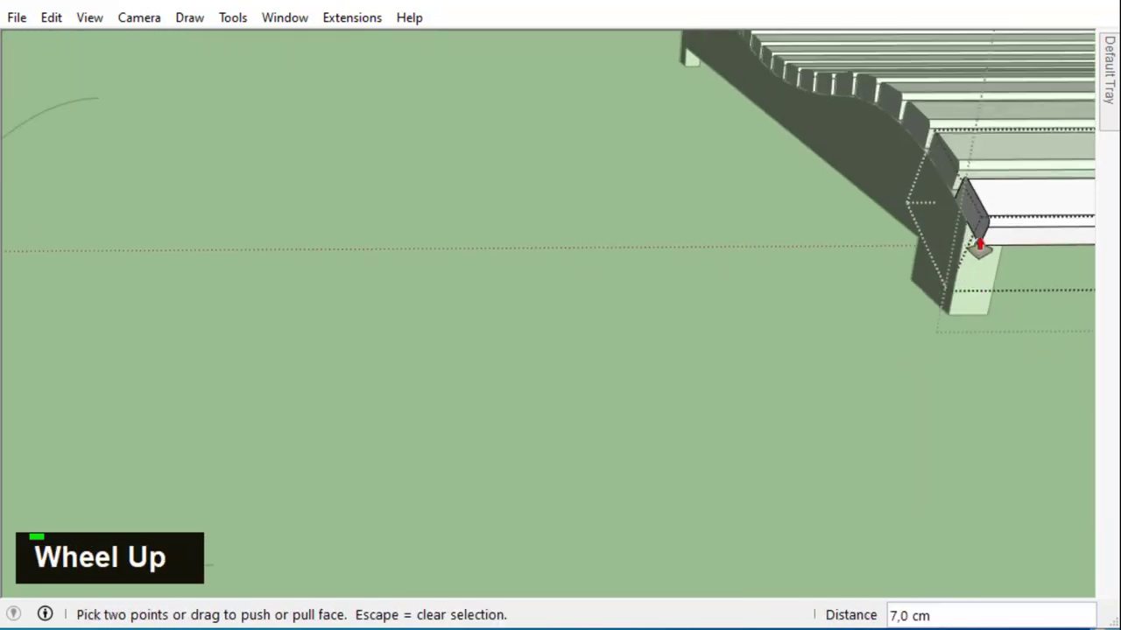
text(p)
key(Return)
key(space)
middle_click(908, 367)
scroll(down, 3)
key(space)
scroll(up, 3)
- Dimension the 60 cm width and the 180 cm overall and 160 cm leg-span lengths
scroll(up, 3)
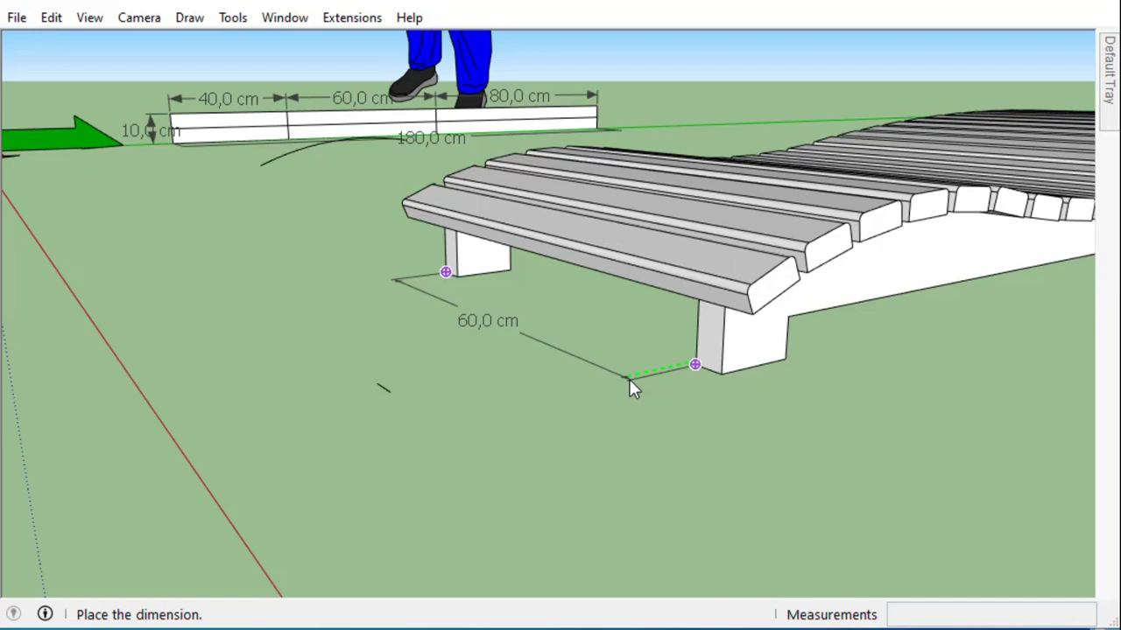
scroll(down, 3)
middle_click(733, 429)
scroll(down, 3)
scroll(up, 3)
scroll(down, 3)
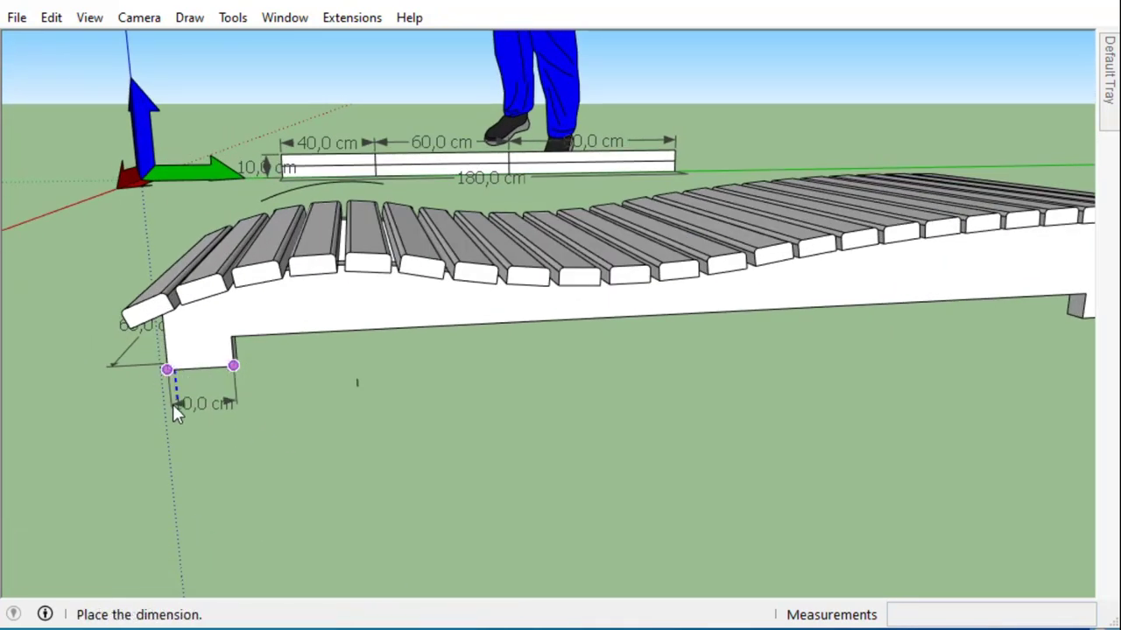
key(Escape)
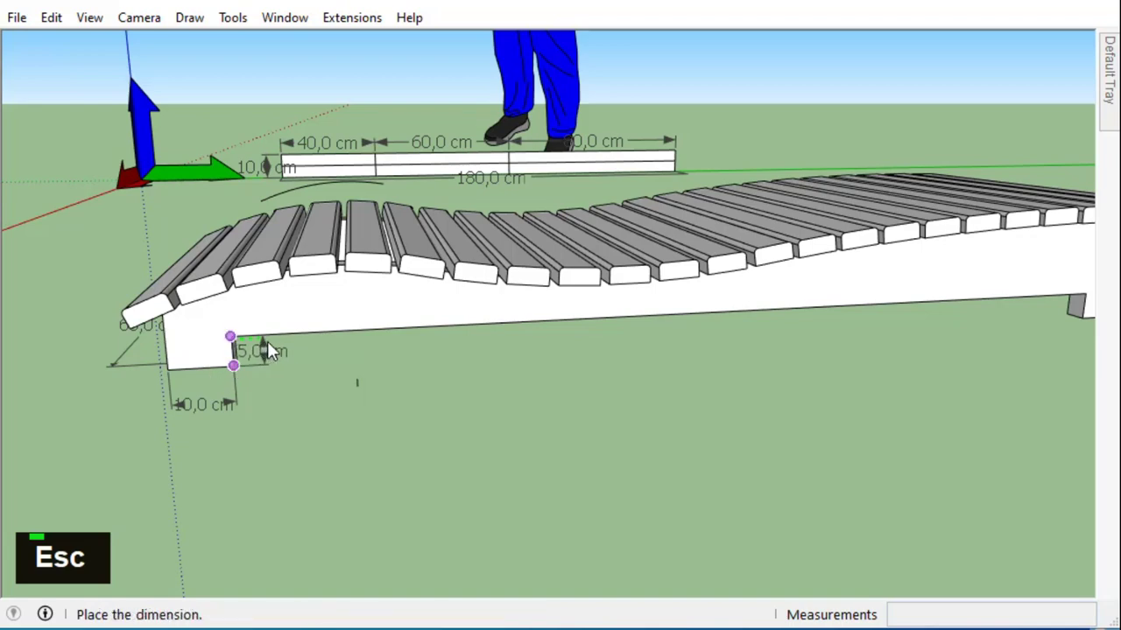
scroll(down, 3)
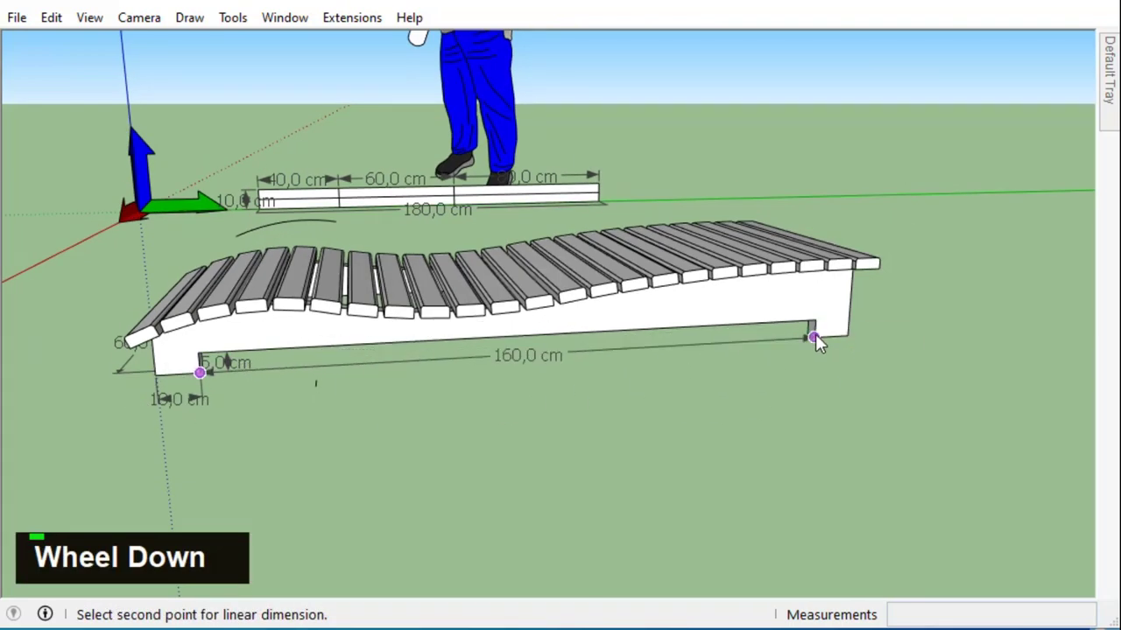
scroll(up, 3)
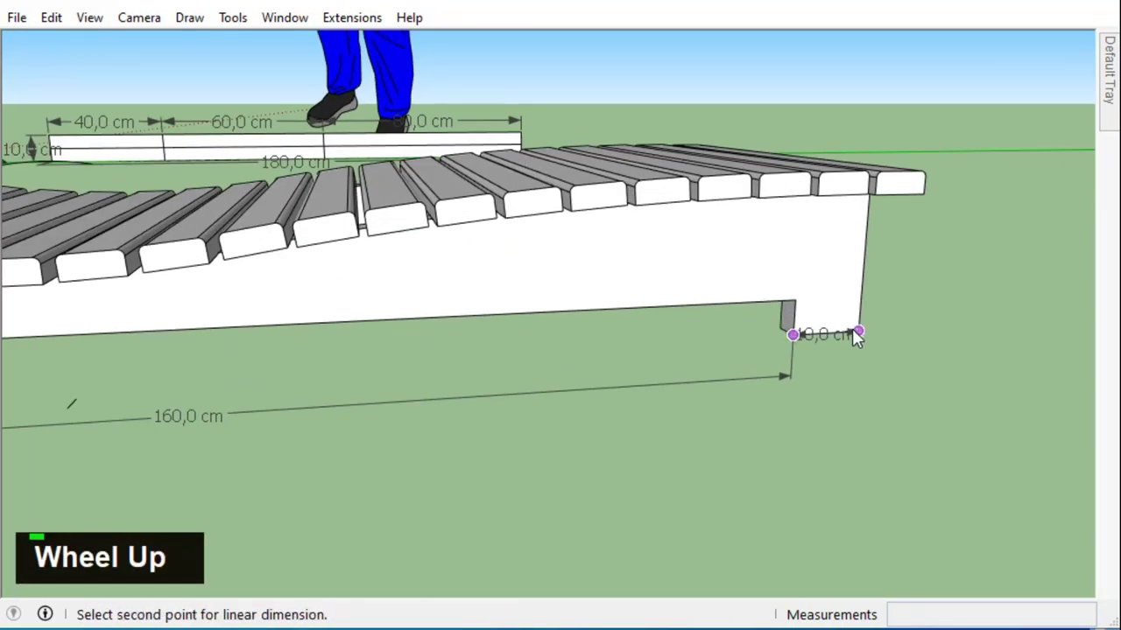
scroll(down, 3)
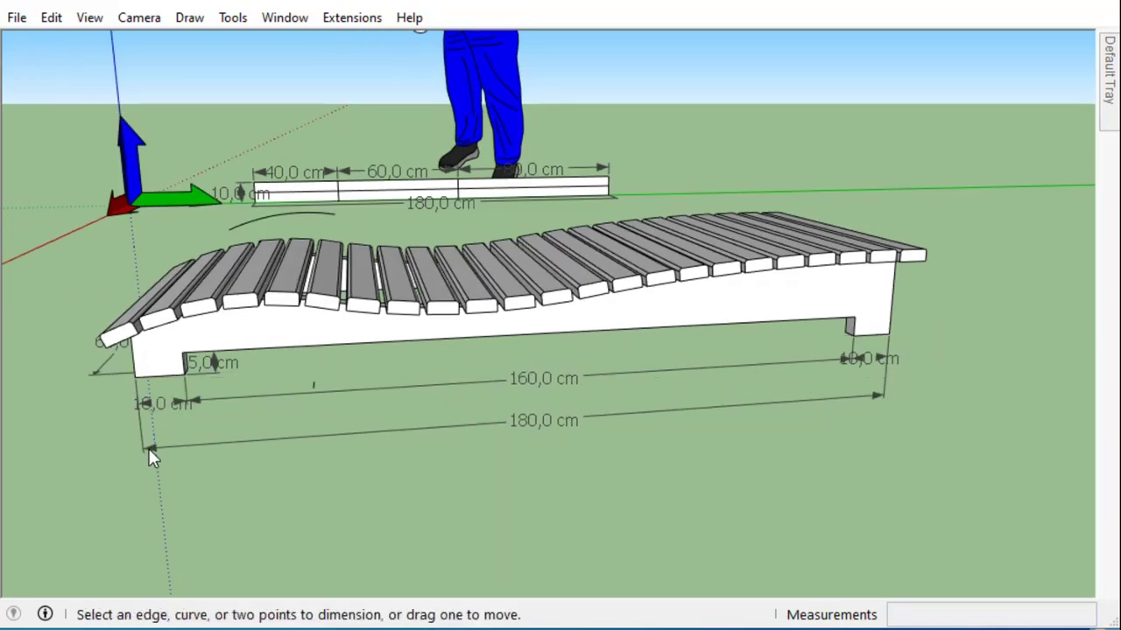
key(space)
- Dimension the 10 cm and 5 cm legs and measure the 20 cm height from the side
scroll(up, 3)
scroll(down, 3)
scroll(up, 3)
scroll(down, 3)
scroll(up, 3)
middle_click(282, 364)
scroll(down, 3)
middle_click(283, 370)
scroll(up, 3)
middle_click(973, 276)
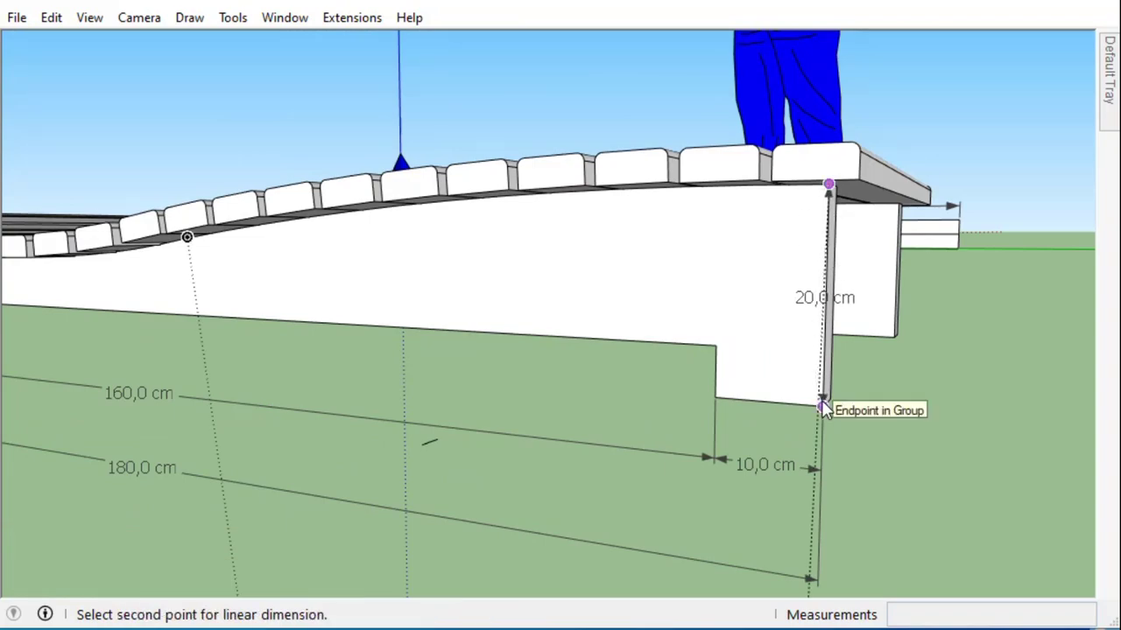
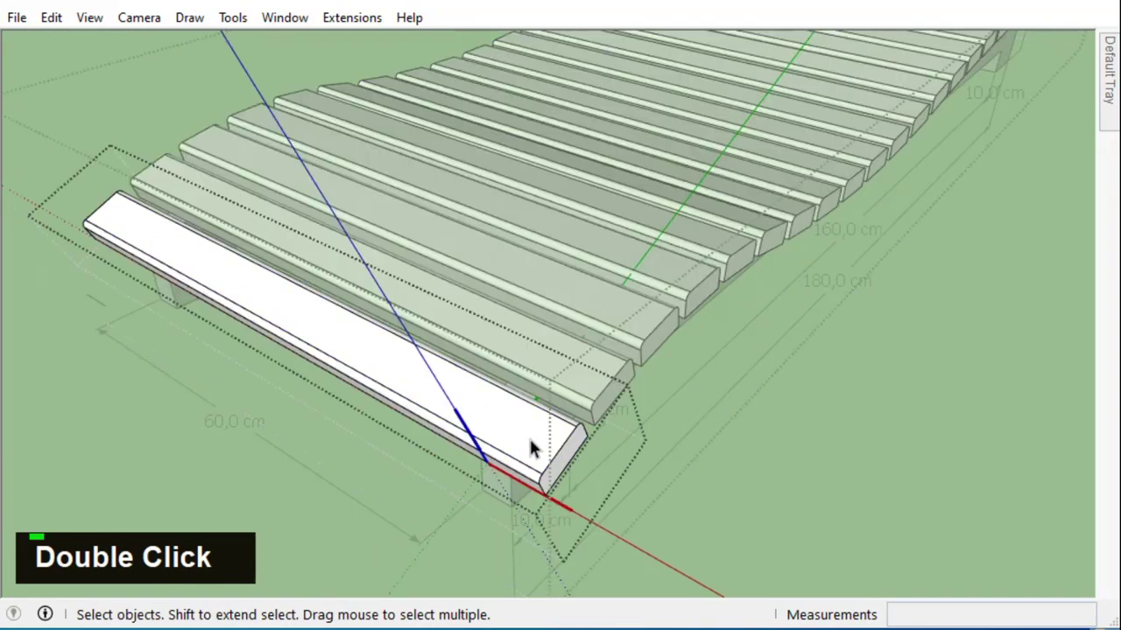
- Apply Wood Veneer 01 from the Materials tray to the slats and side boards with Paint Bucket
key(ctrl+a)
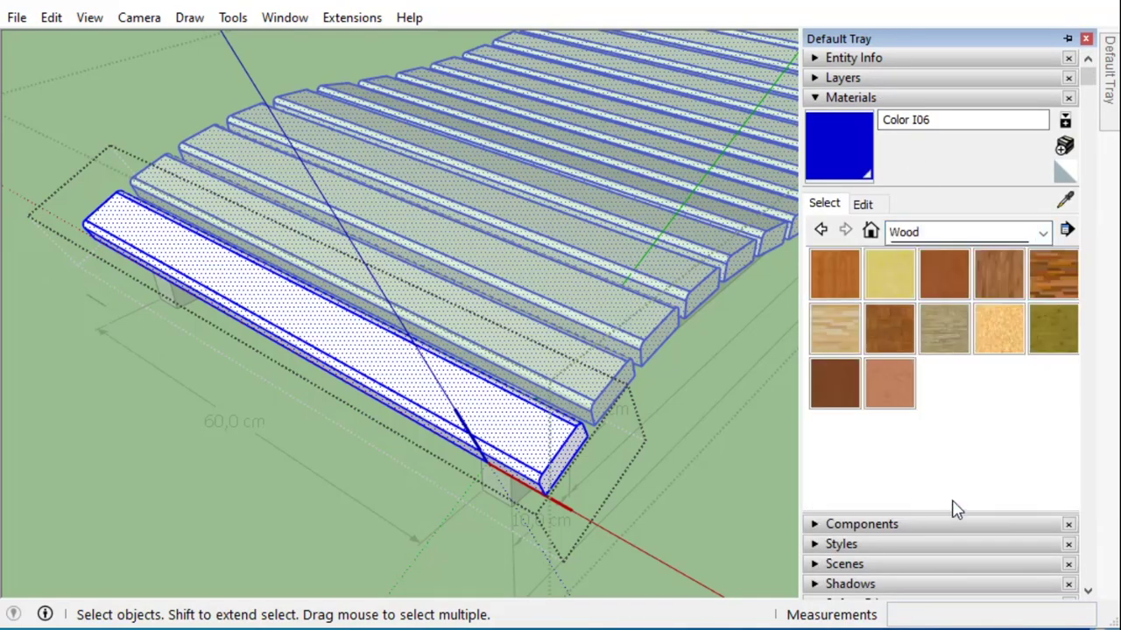
key(space)
scroll(down, 3)
middle_click(678, 462)
scroll(up, 3)
double_click(689, 328)
- Select the whole lounger and begin a Move+Ctrl copy along the red axis
key(ctrl+a)
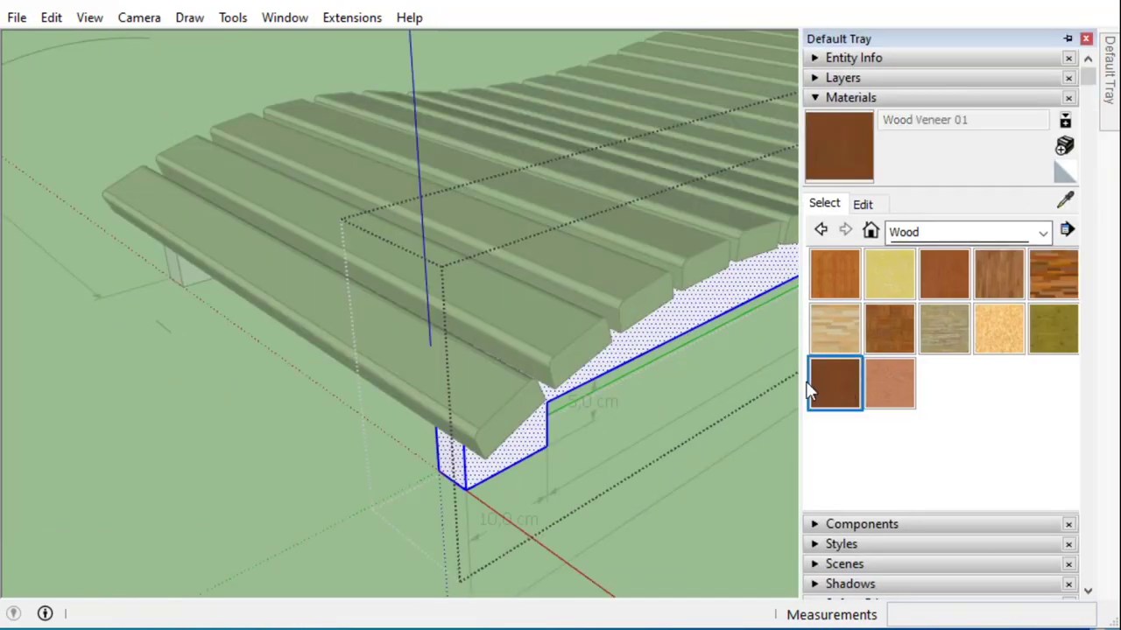
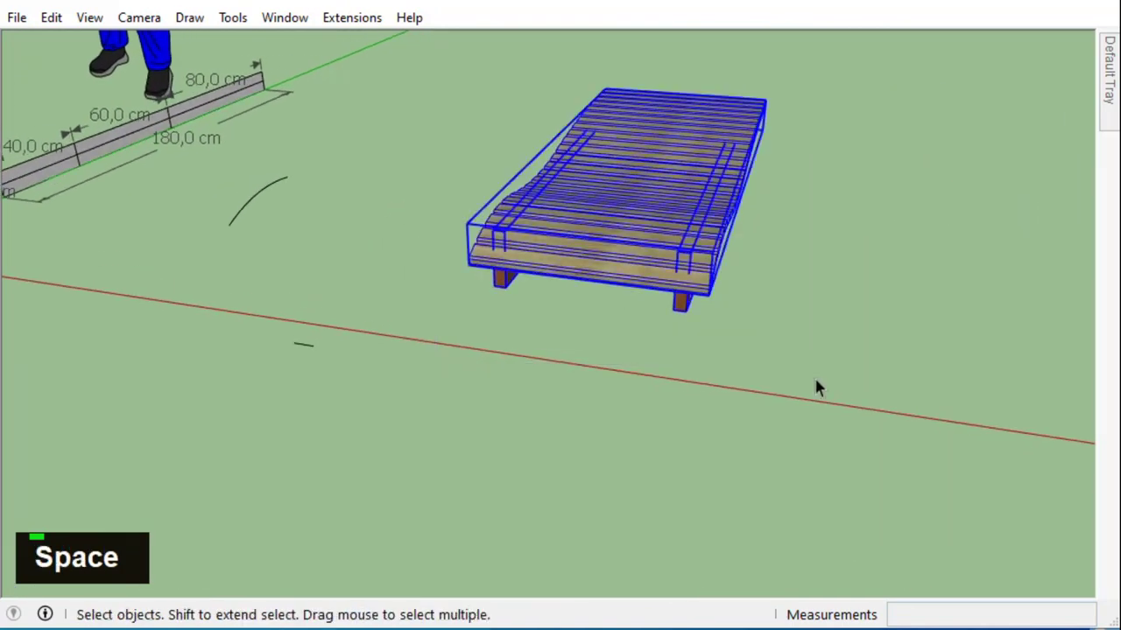
middle_click(770, 332)
scroll(down, 3)
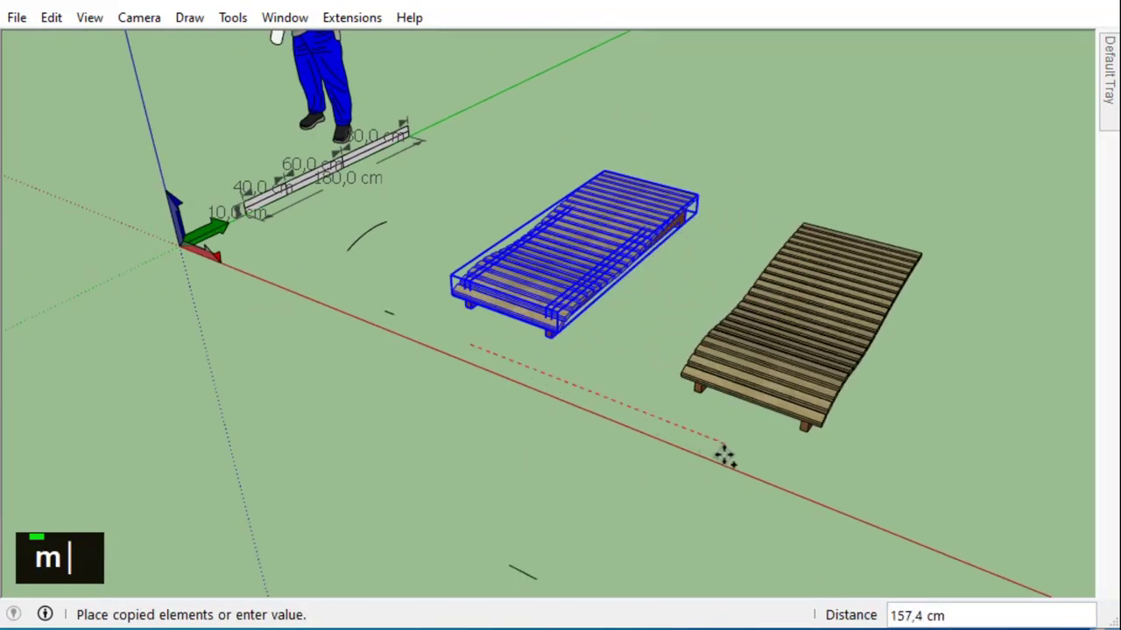